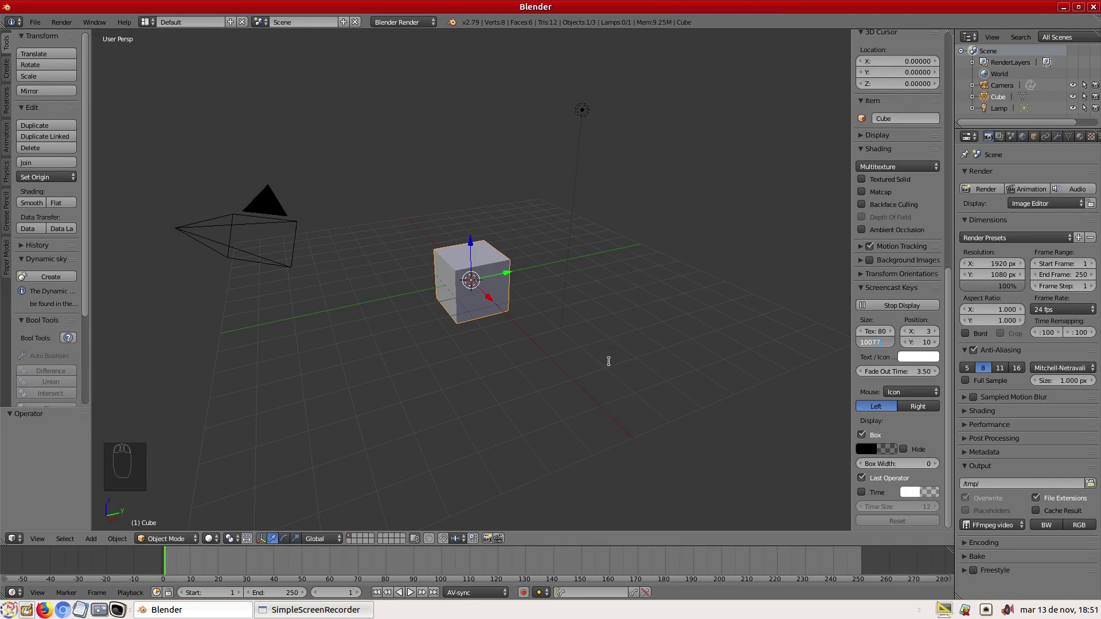
Step: Delete the default cube and switch to top view ready for the text object
key(KP_7)
key(KP_5)
key(Delete)
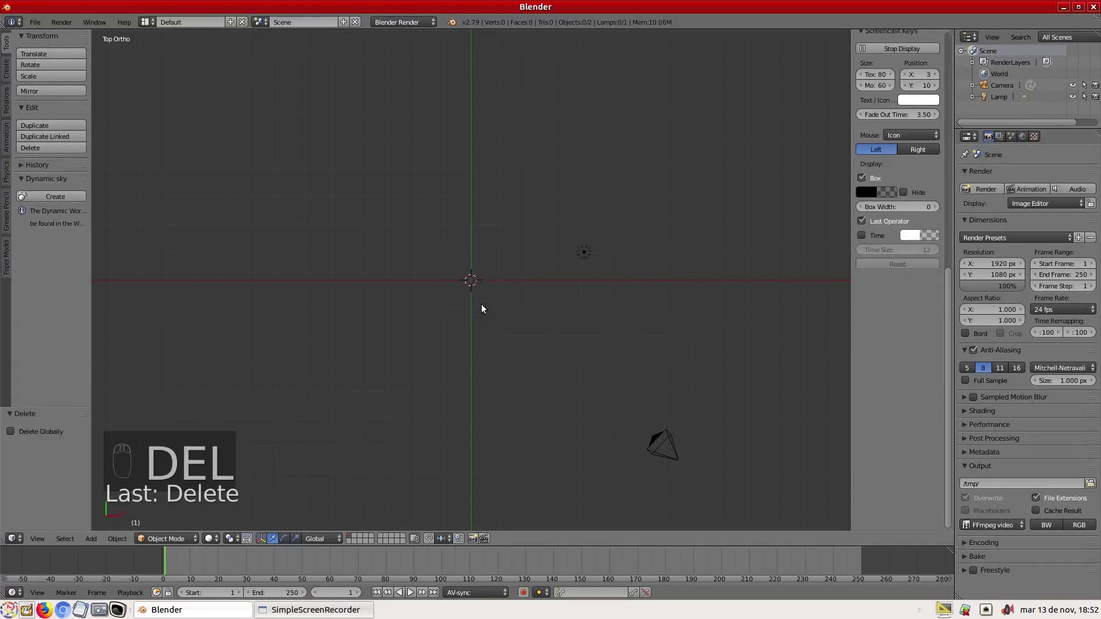
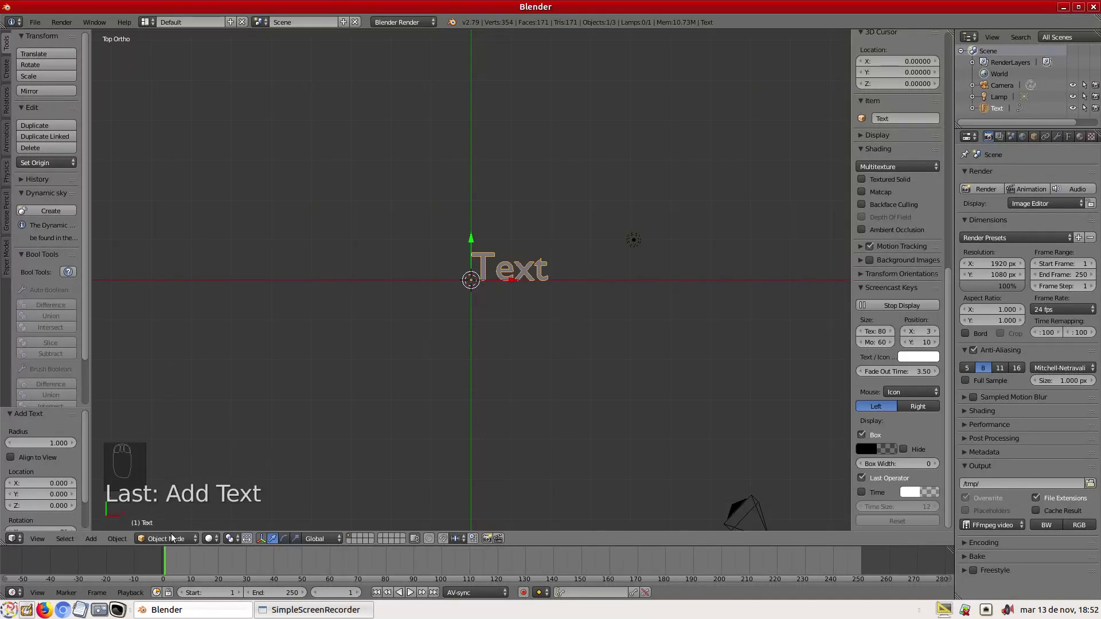
Step: Edit the text object, erase the placeholder and retype it as 'Breaking News.'
click(177, 540)
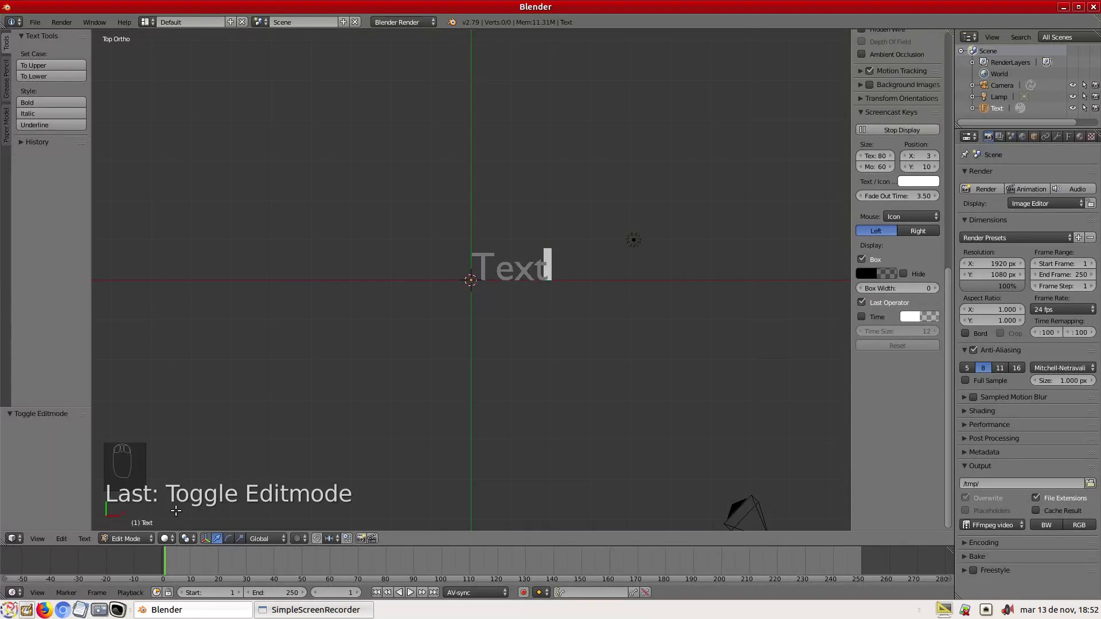
key(BackSpace)
key(BackSpace)
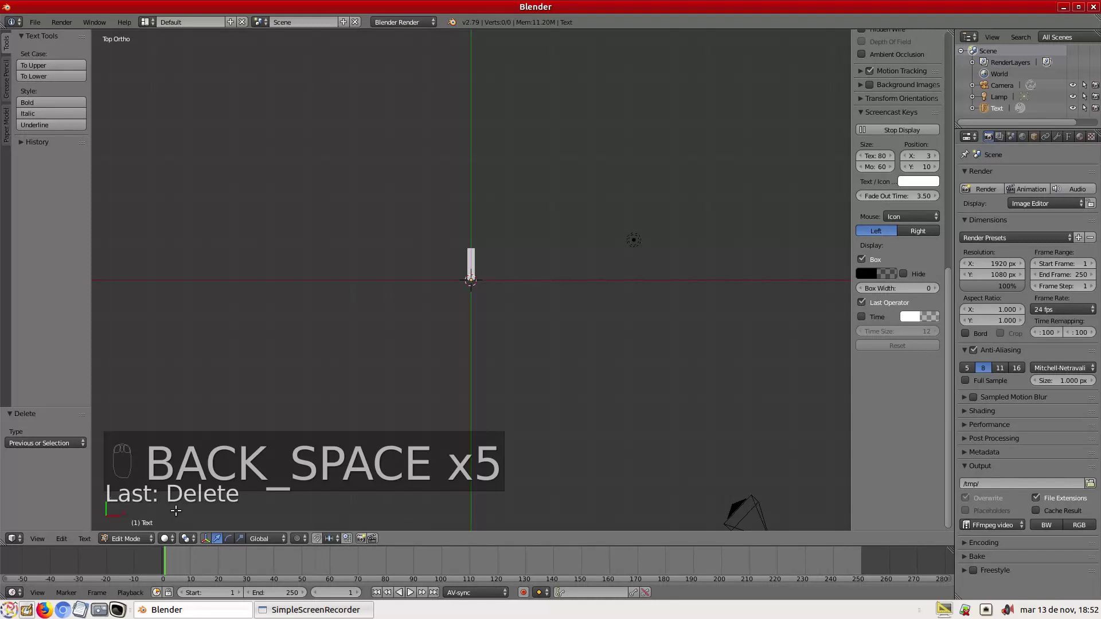
key(shift+b)
key(r)
key(e)
key(a)
key(k)
key(i)
key(n)
key(g)
key(space)
key(shift+n)
key(e)
key(w)
key(s)
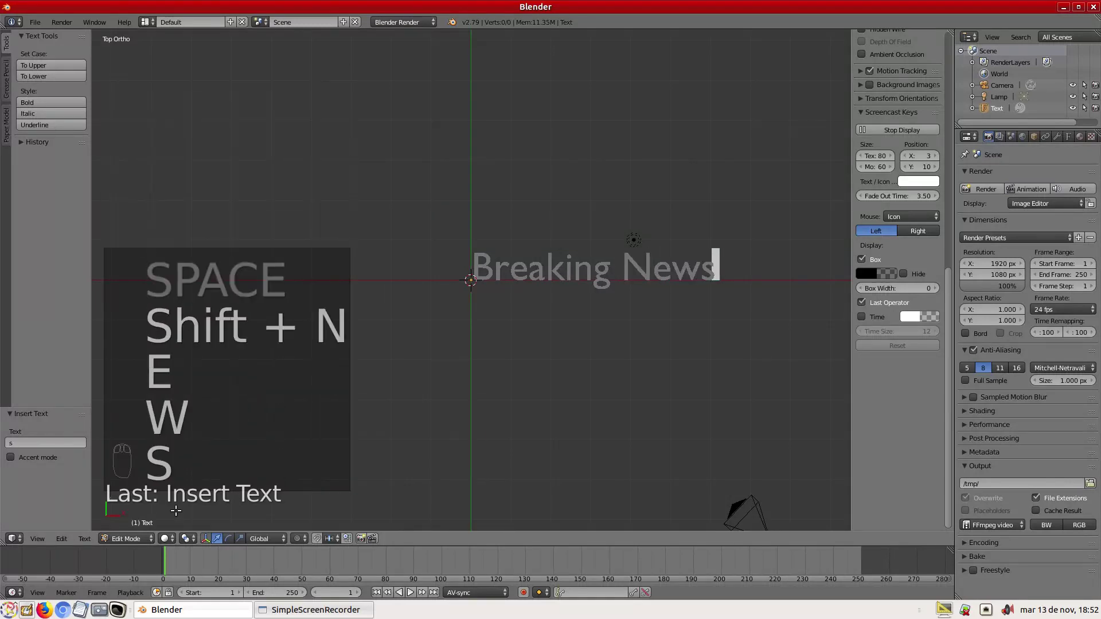
key(.)
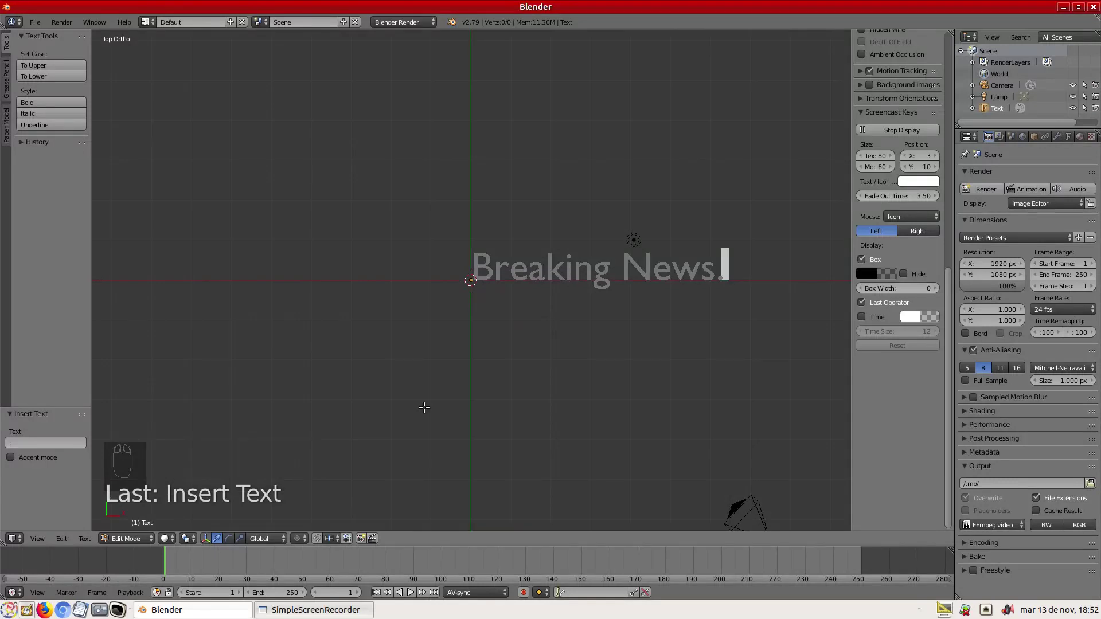
Step: In Object Data give the text Extrude 0.055, Bevel Depth 0.013 and Bevel Resolution 3
drag(125, 541, 760, 237)
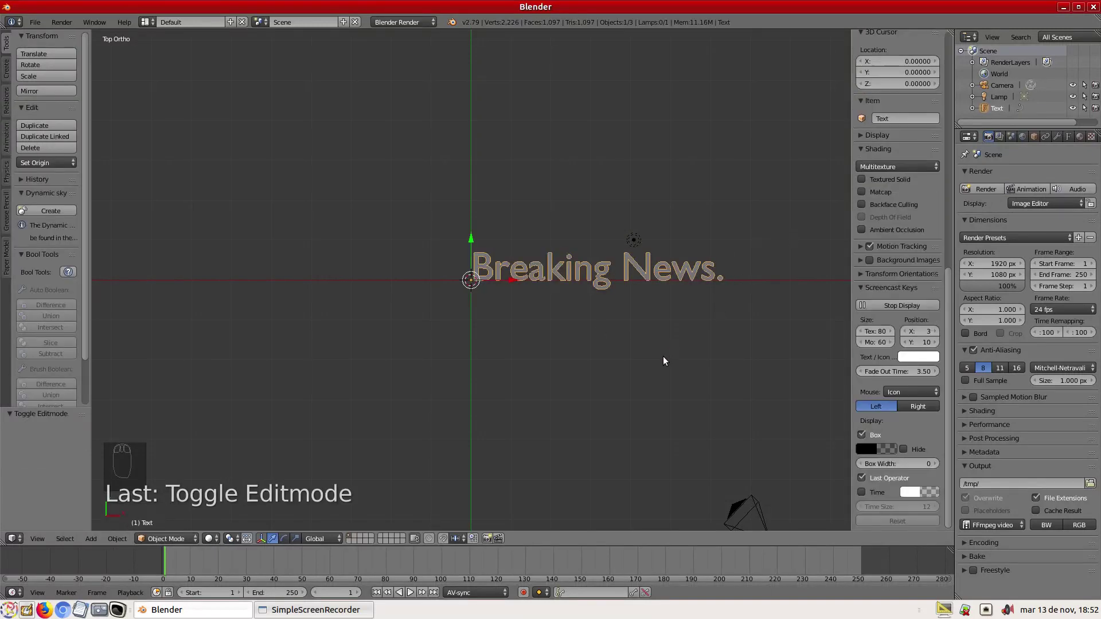
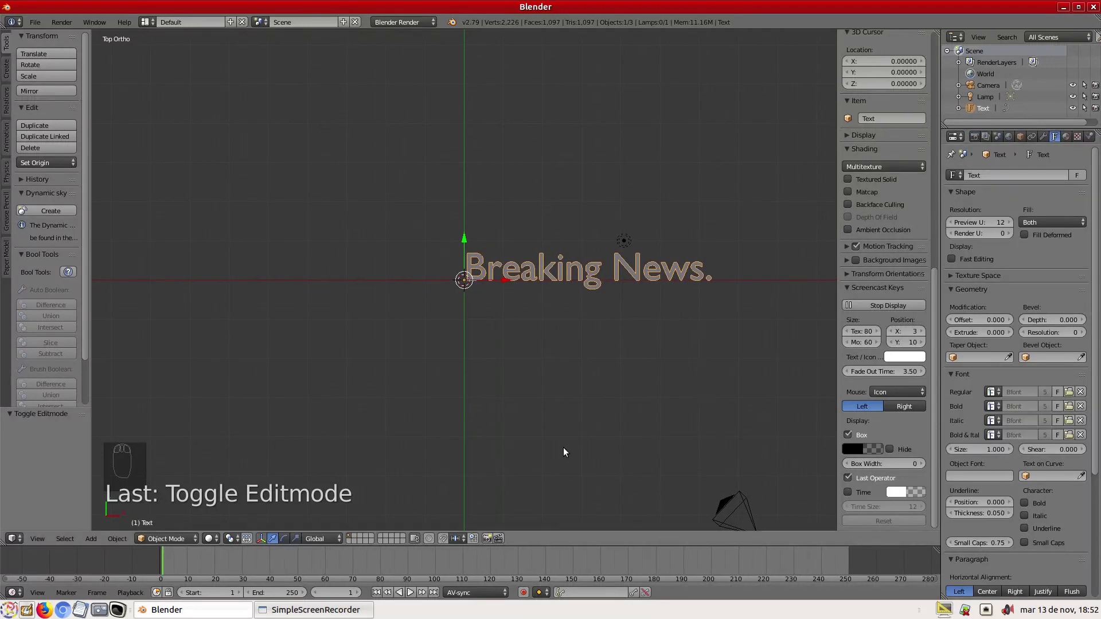
drag(573, 442, 900, 350)
click(972, 336)
drag(712, 296, 466, 336)
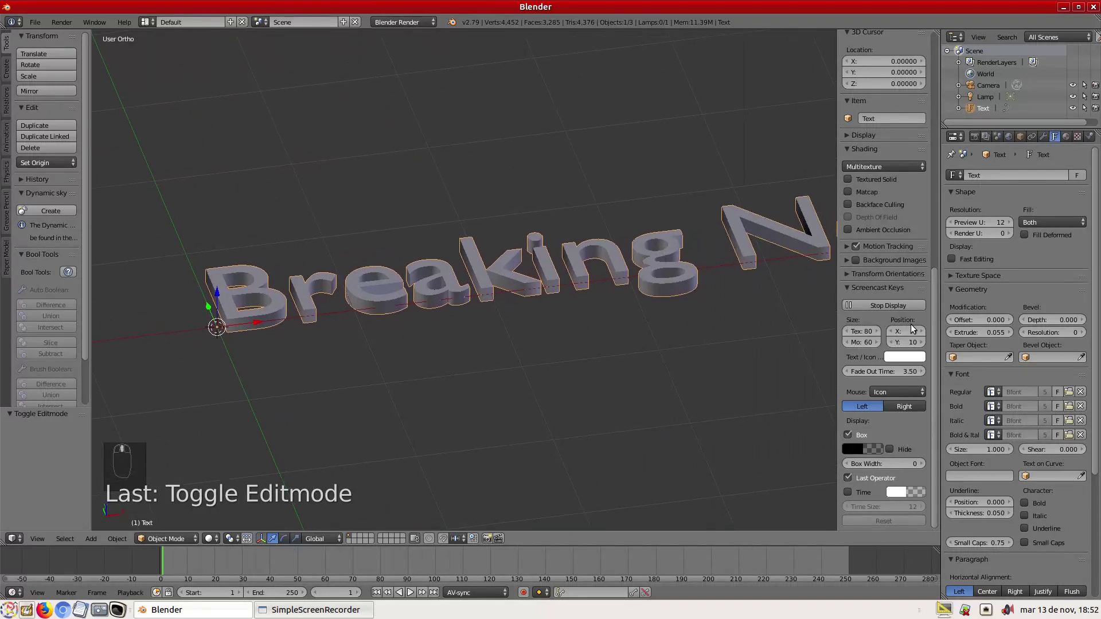
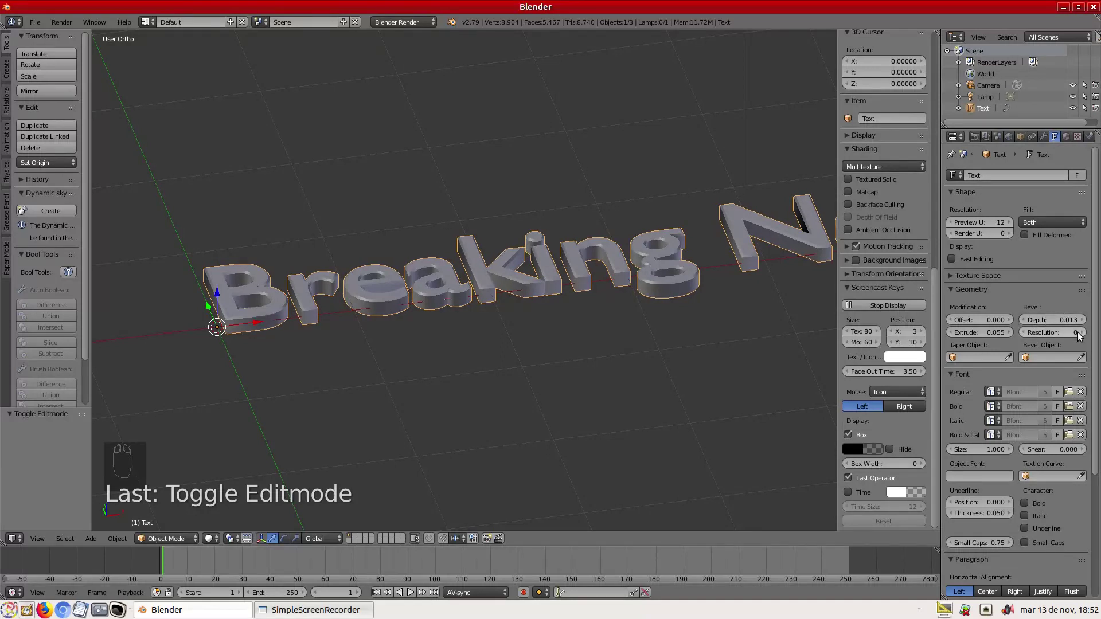
click(1087, 335)
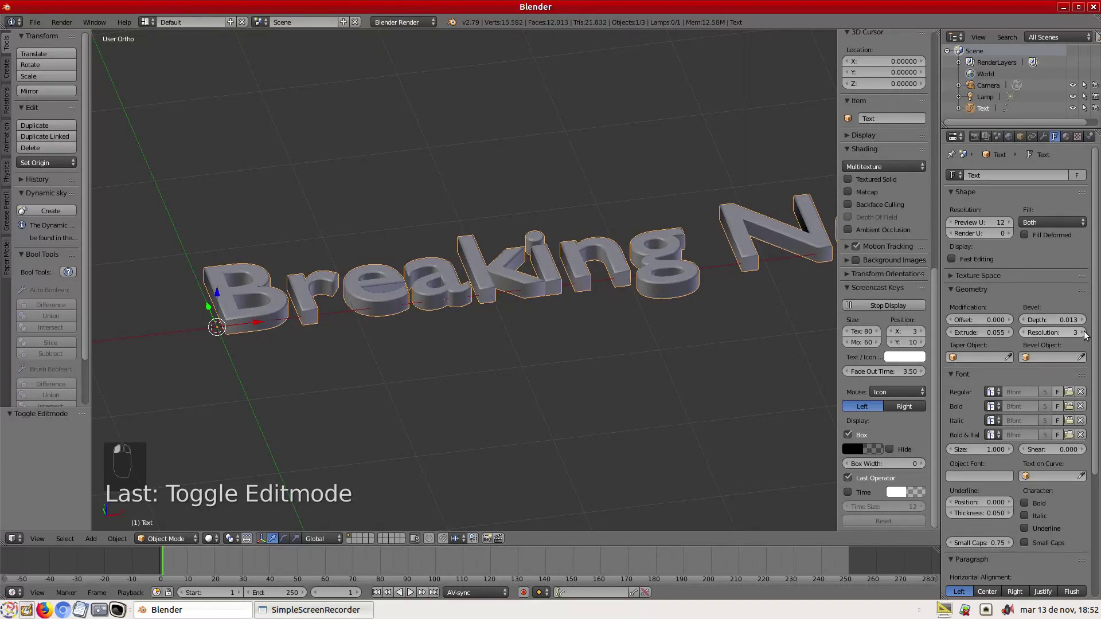
Step: Orbit around the bevelled 3D letters, then return to top view
middle_click(423, 266)
scroll(up, 3)
drag(433, 265, 433, 265)
key(KP_7)
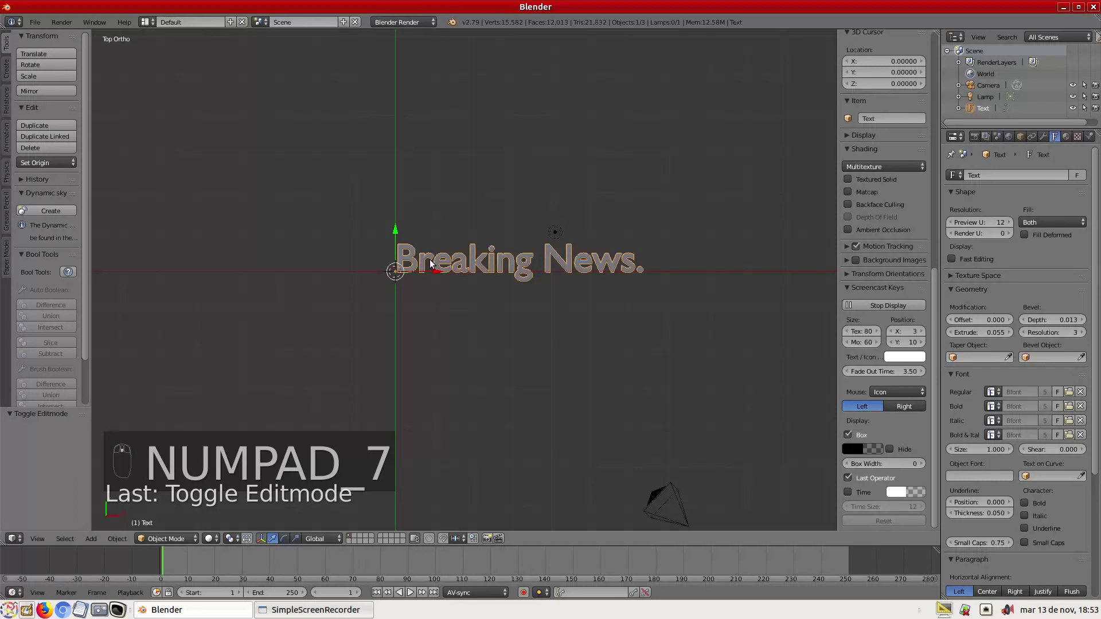
Step: Add a mesh plane and move it up along Y behind the text
drag(481, 270, 76, 544)
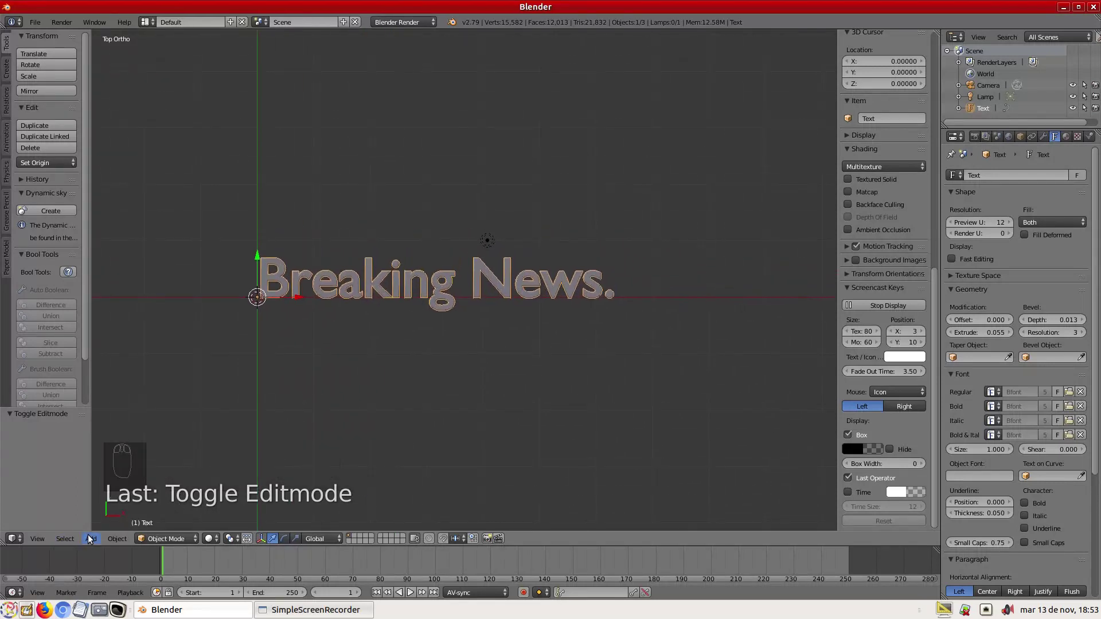
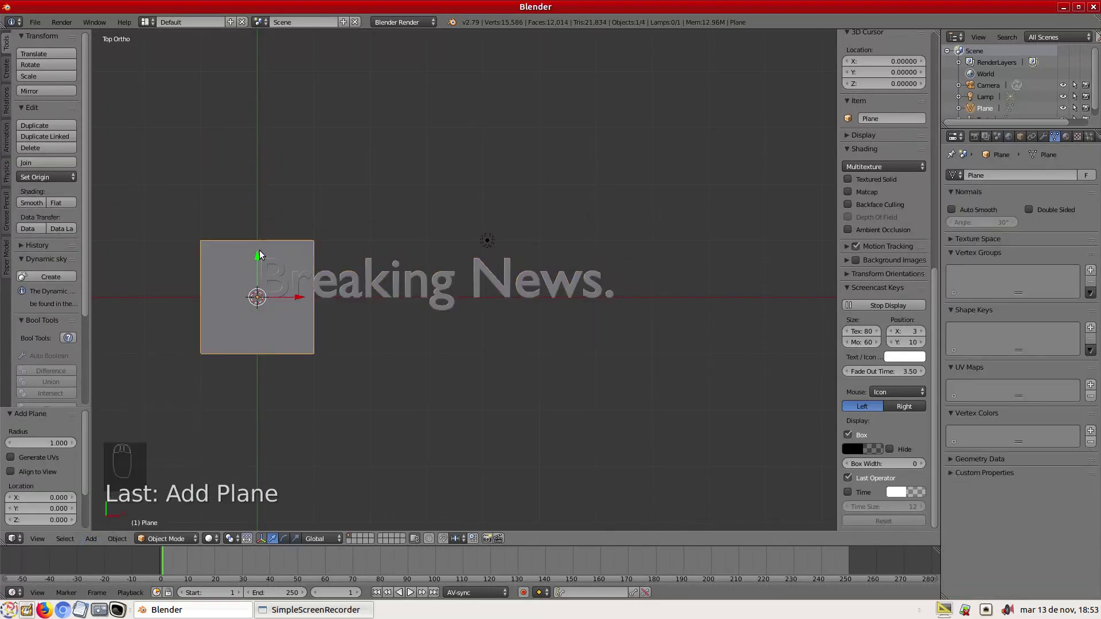
click(259, 255)
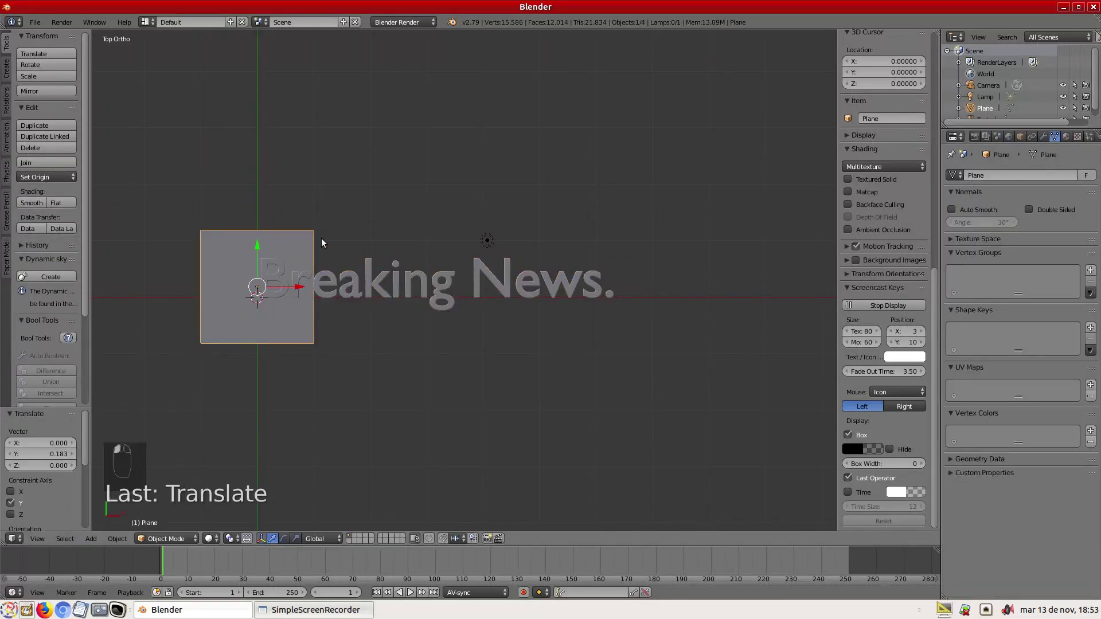
click(325, 244)
Step: Scale the plane along X into a long wide banner strip
key(s)
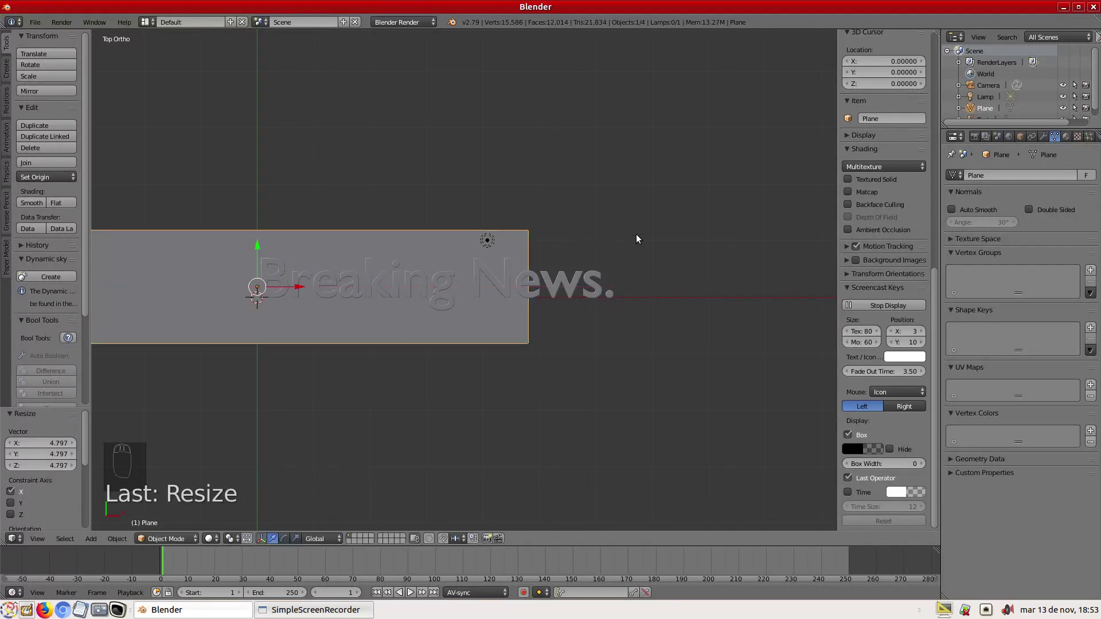
key(s)
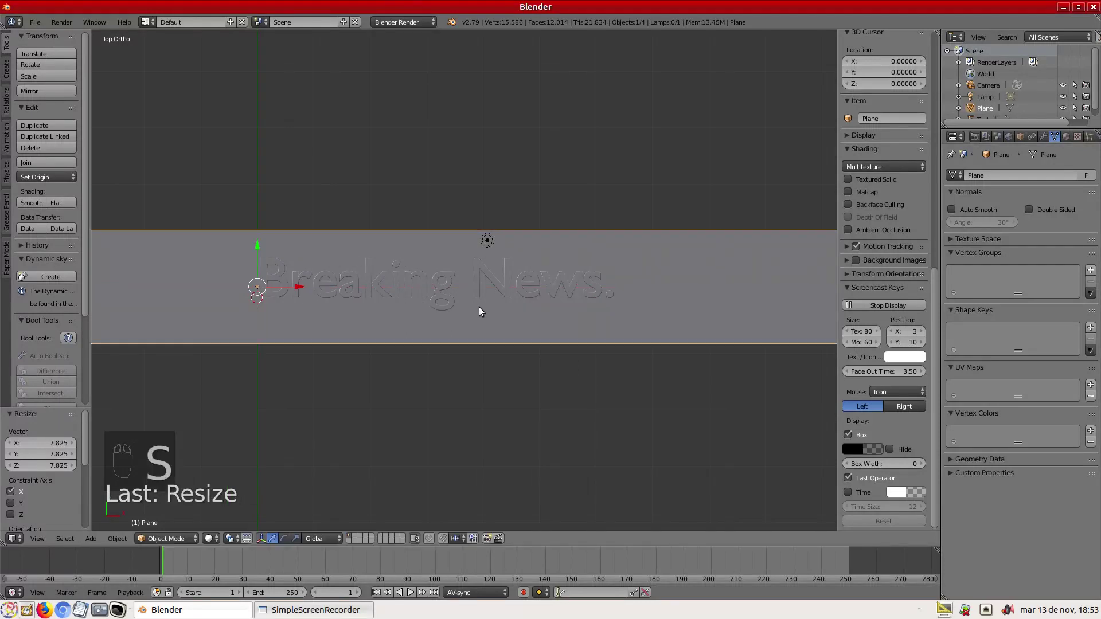
click(258, 247)
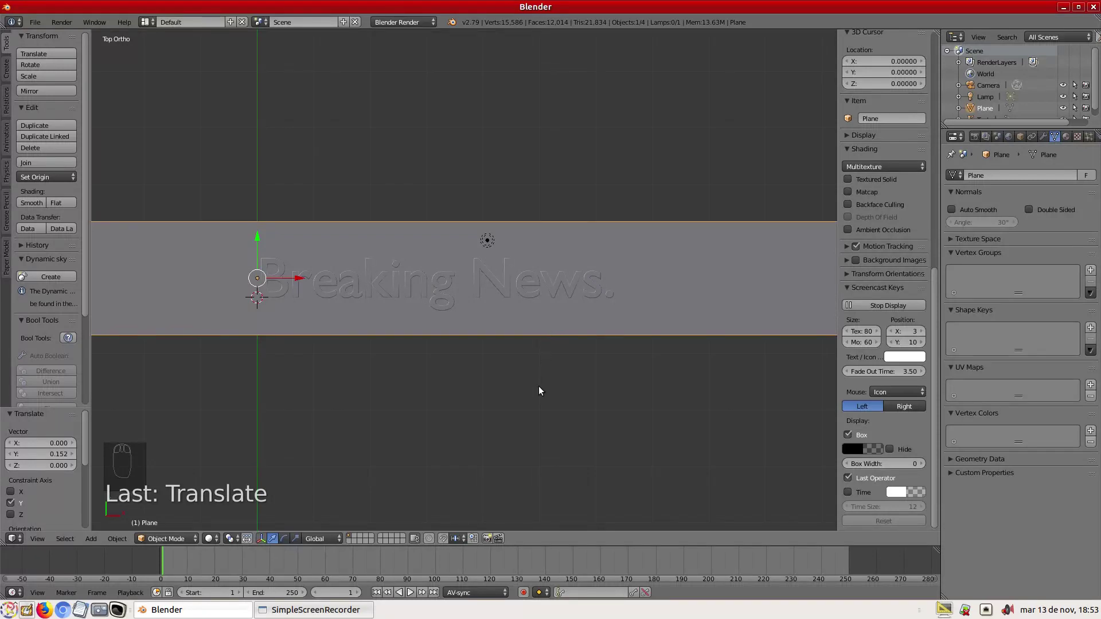
Step: With Lock Camera to View, pan the camera so the Breaking News banner sits in frame, then unlock it
key(ctrl+alt+KP_0)
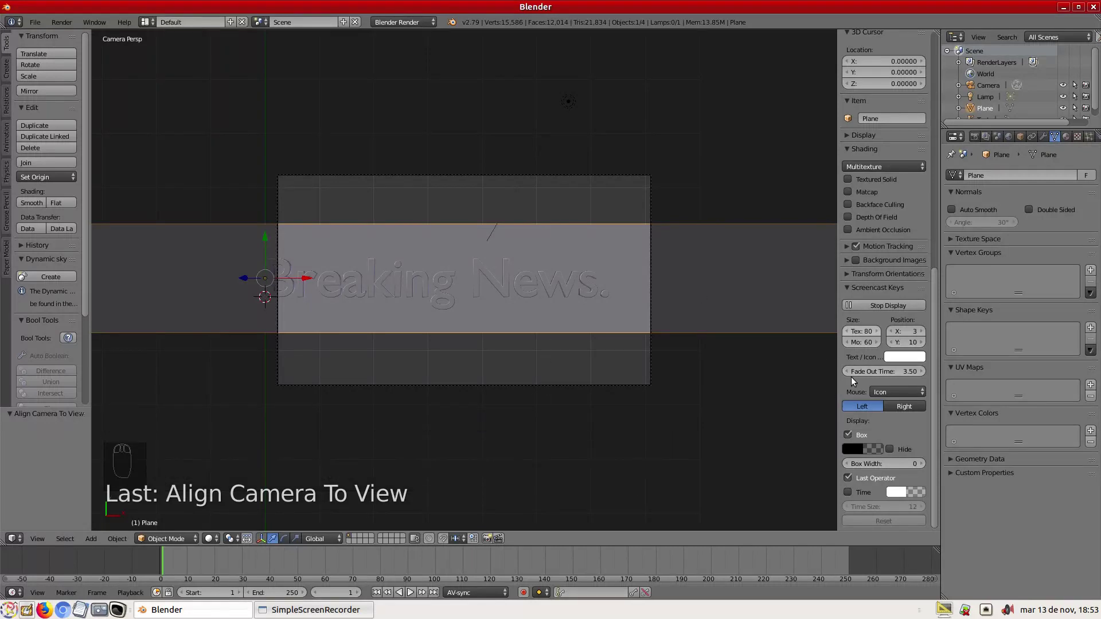
drag(860, 427, 935, 249)
click(936, 320)
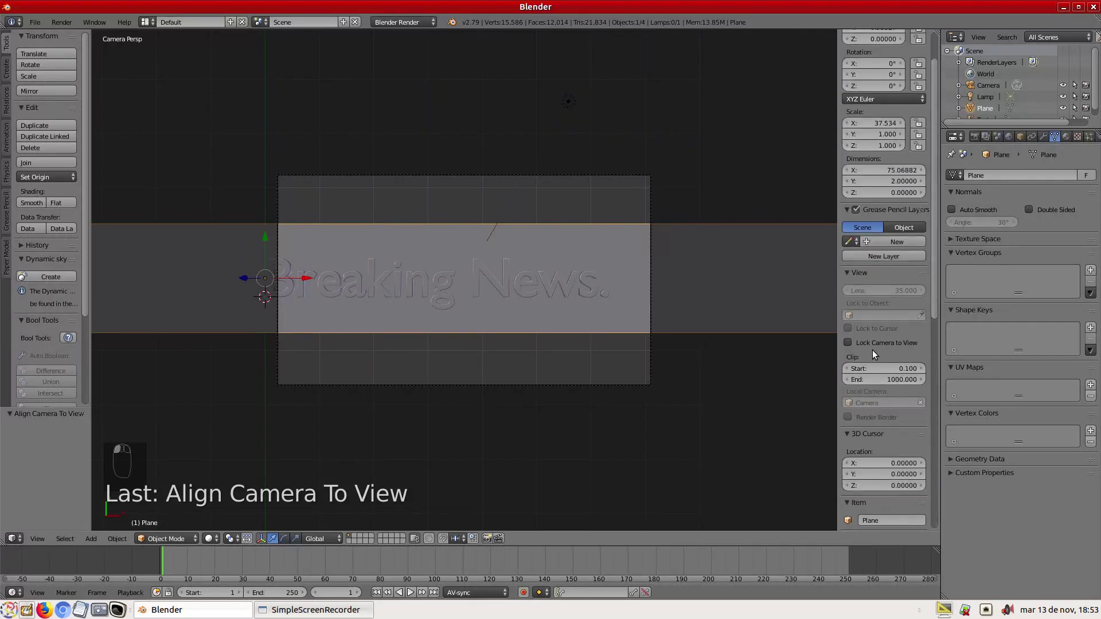
click(852, 343)
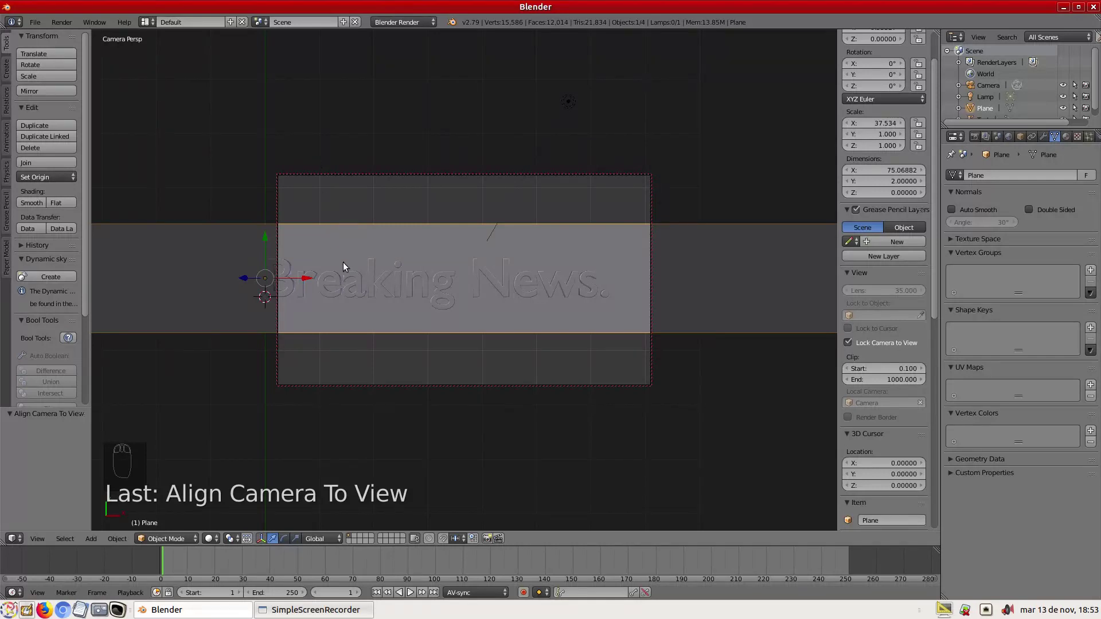
drag(358, 286, 388, 288)
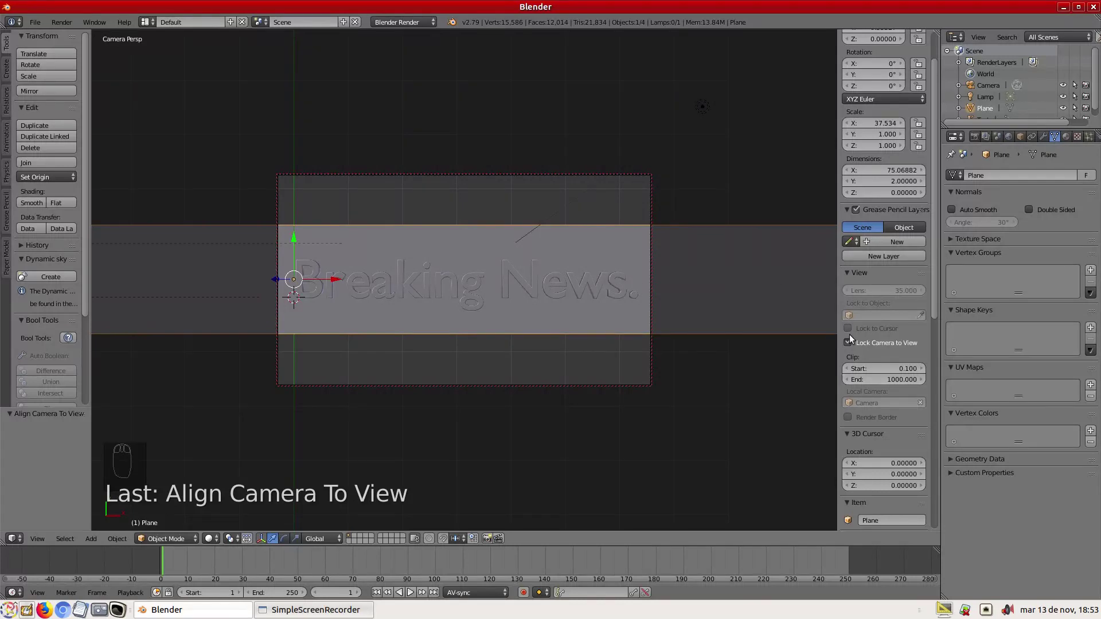
click(850, 346)
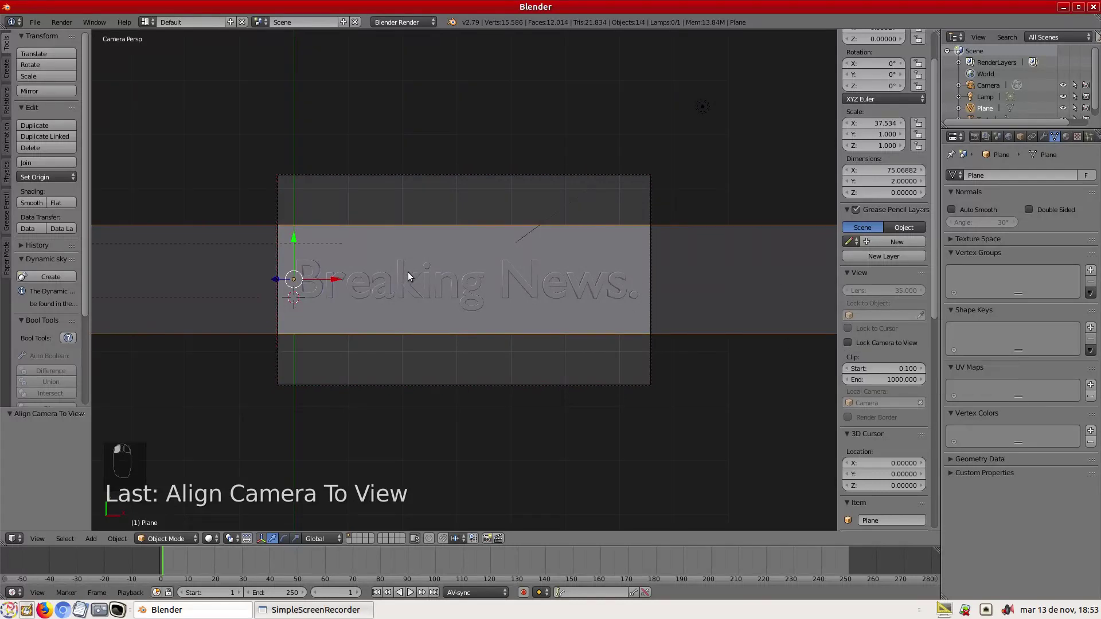
Step: Give the text a new red diffuse material and the plane its own new material
drag(402, 270, 1071, 139)
drag(1071, 139, 564, 589)
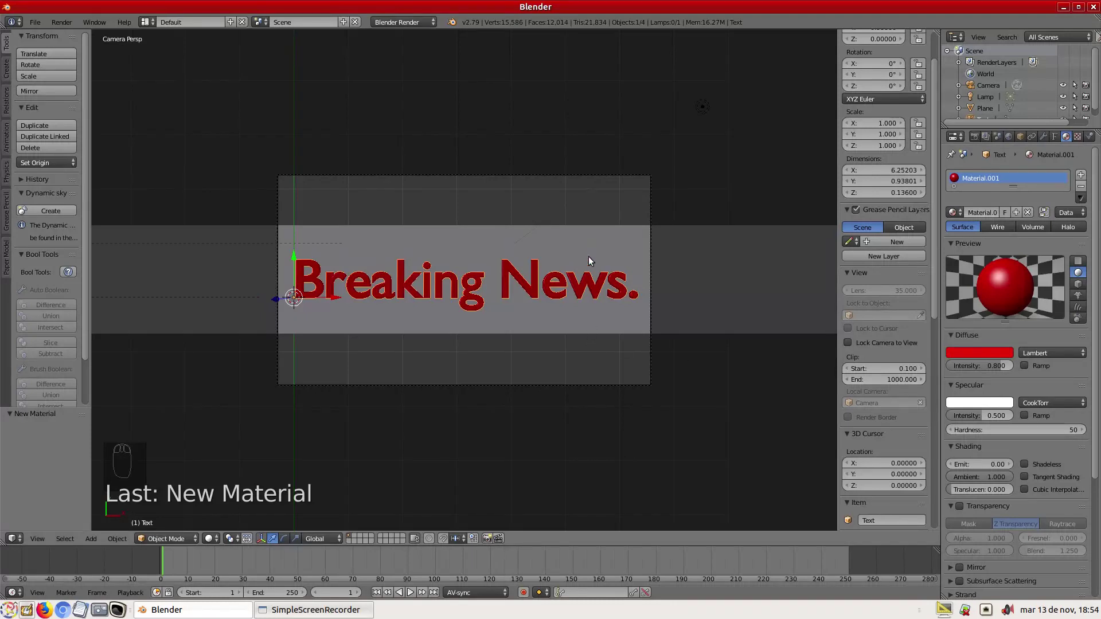
drag(592, 246, 1008, 216)
click(1007, 215)
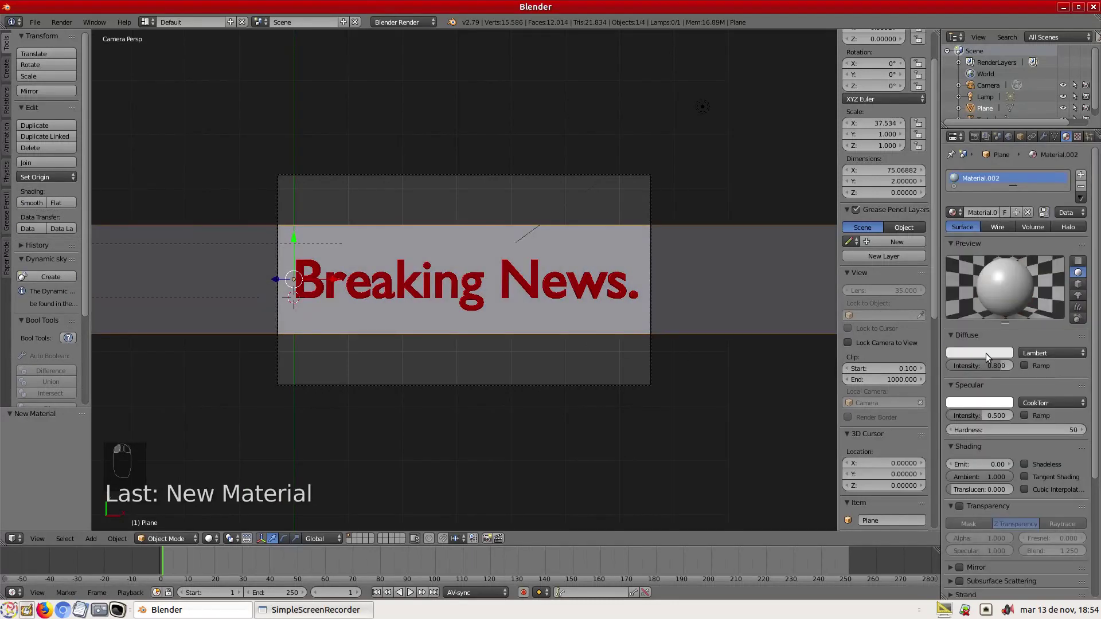
Step: Enable Mirror reflection on the plane's material
scroll(down, 3)
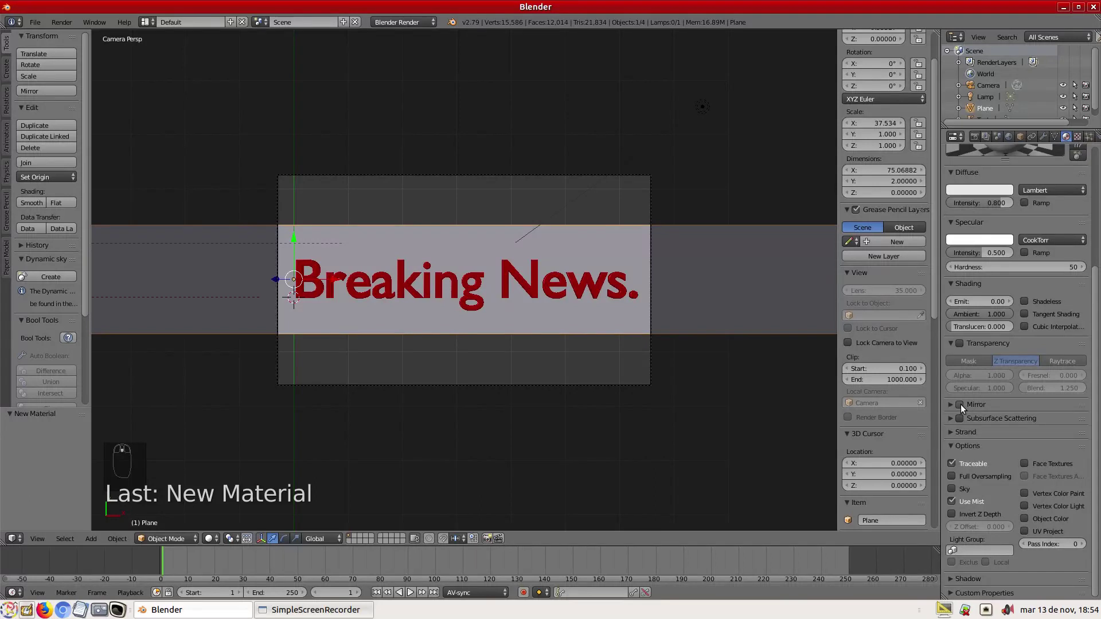
click(966, 408)
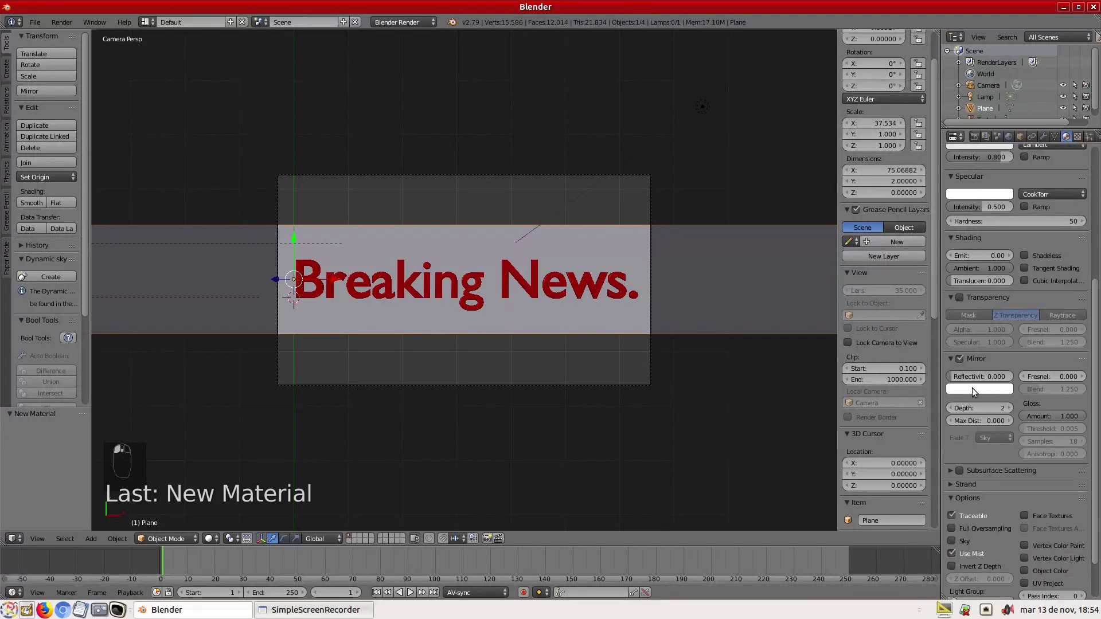
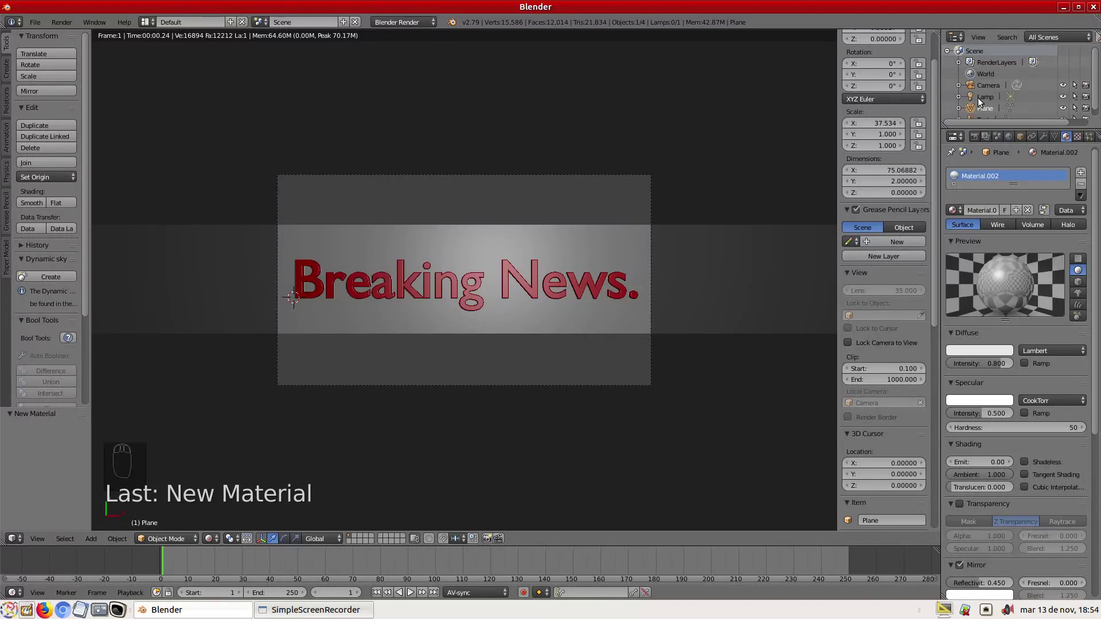
Step: Raise the lamp's Energy to 3.000 and return the viewport to Solid shading
click(982, 103)
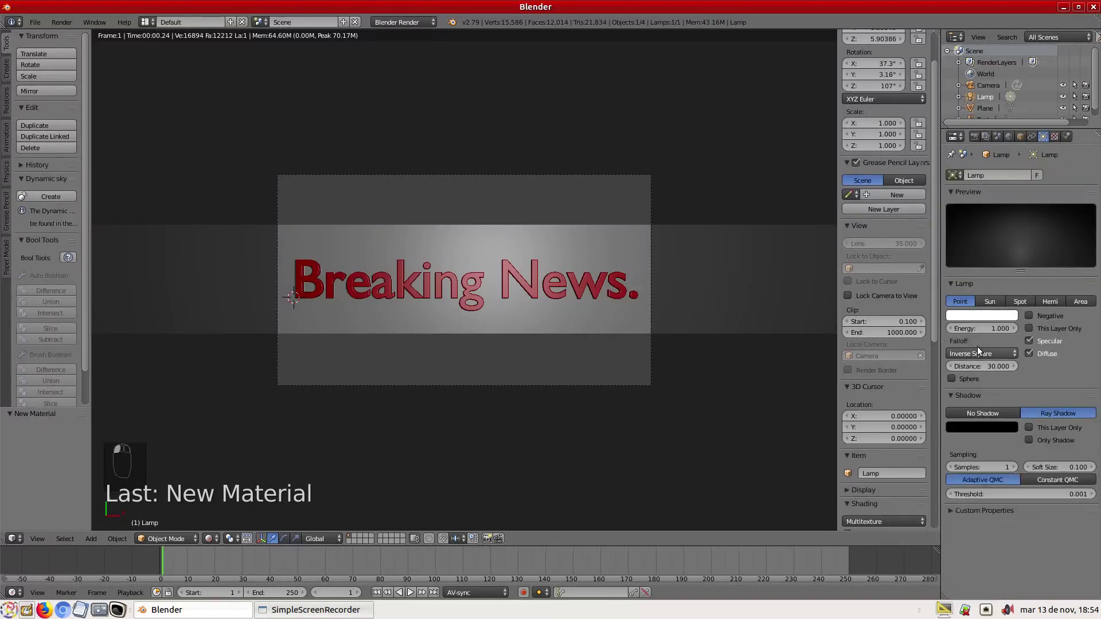
click(984, 333)
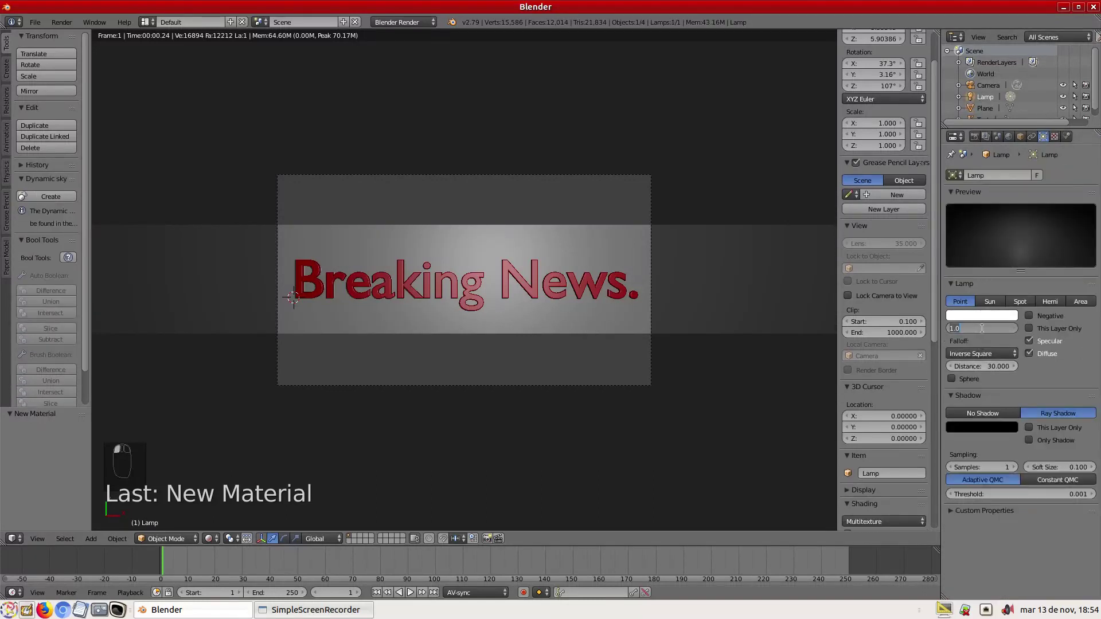
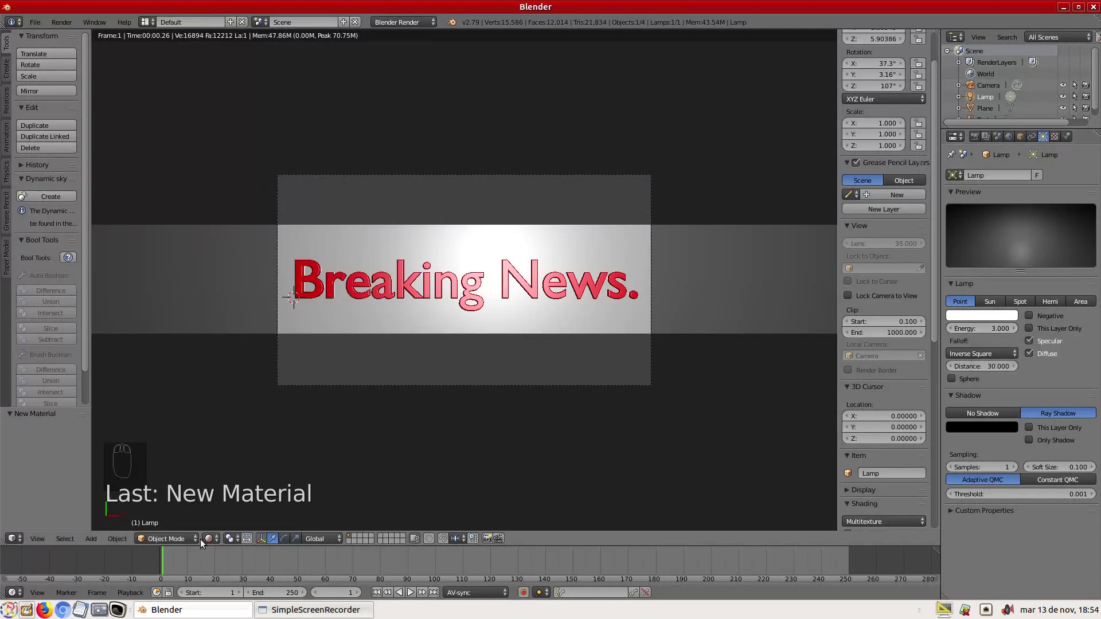
click(210, 540)
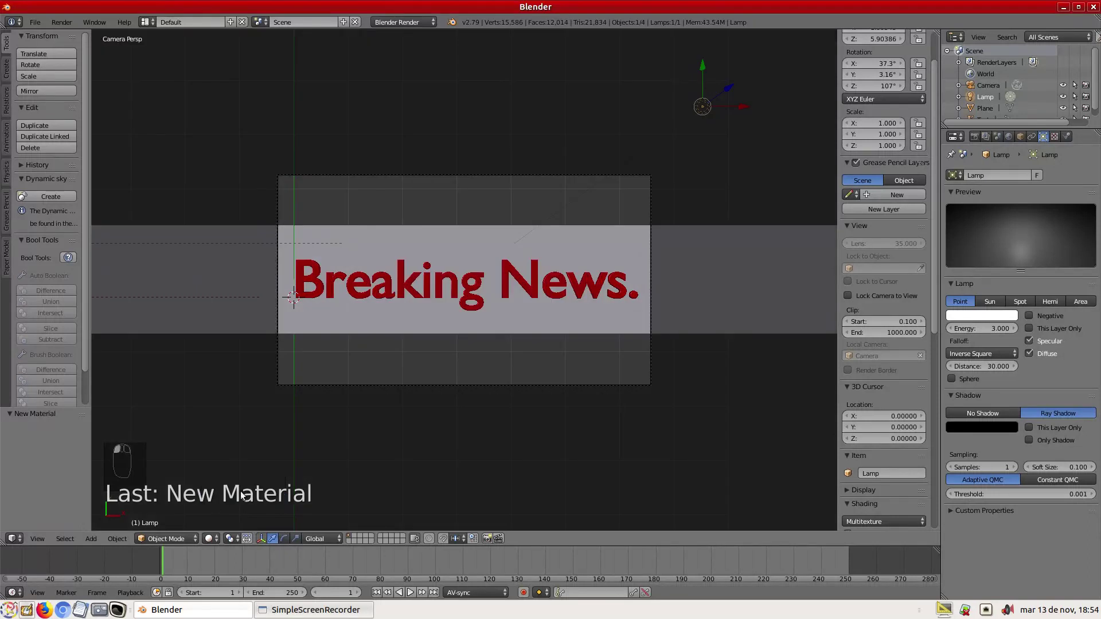
Step: Set the end frame to 100 and keyframe the text's LocRotScale off-right at frame 1
drag(358, 296, 172, 559)
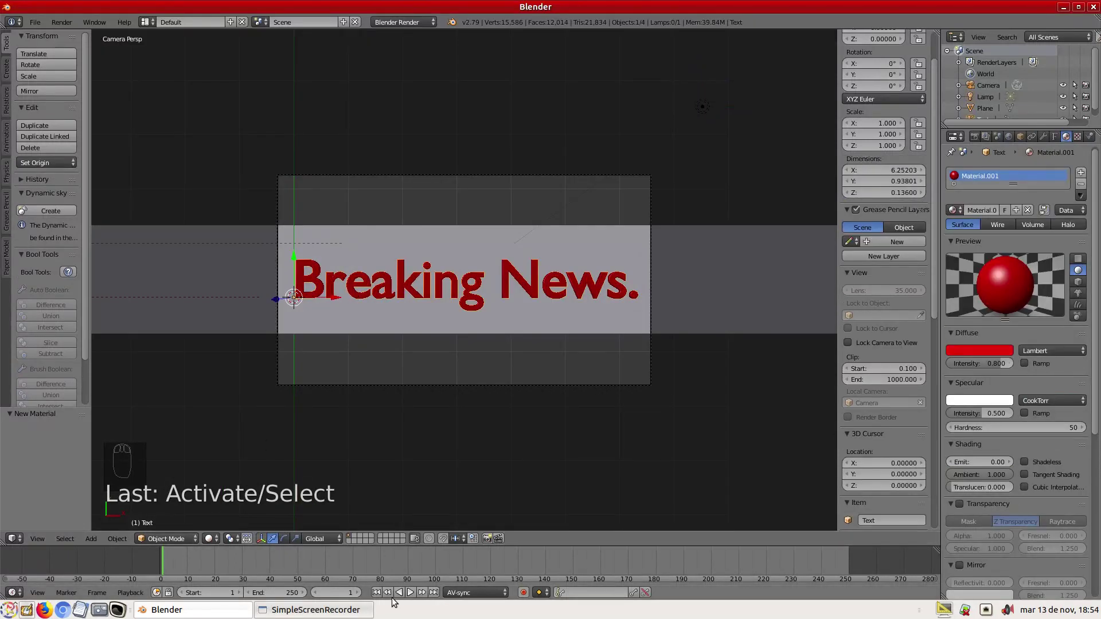
click(275, 599)
key(KP_0)
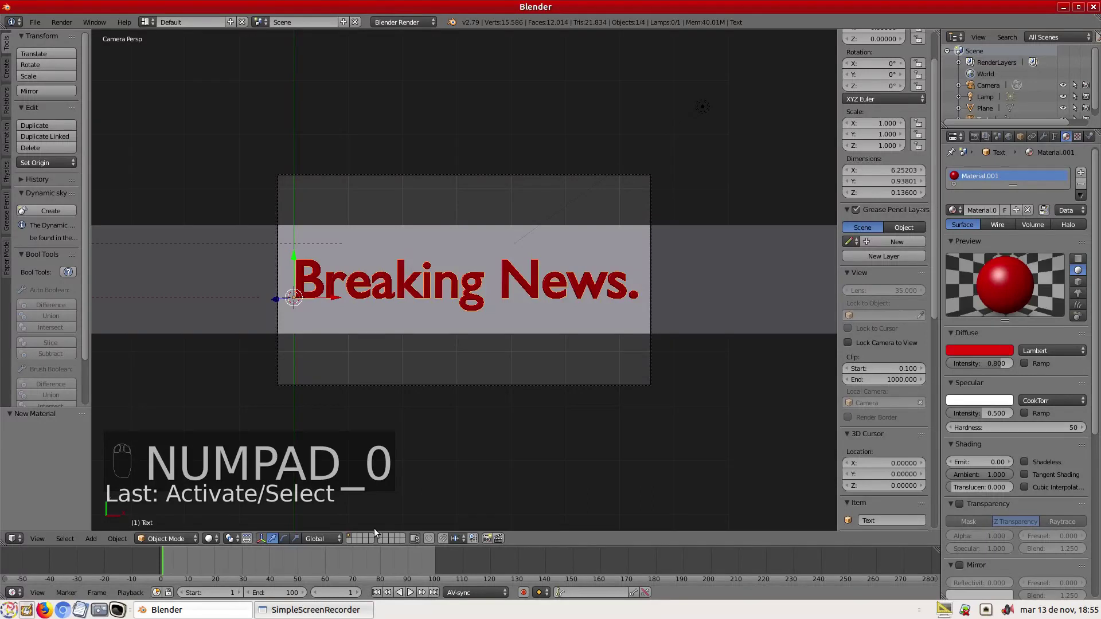
click(337, 299)
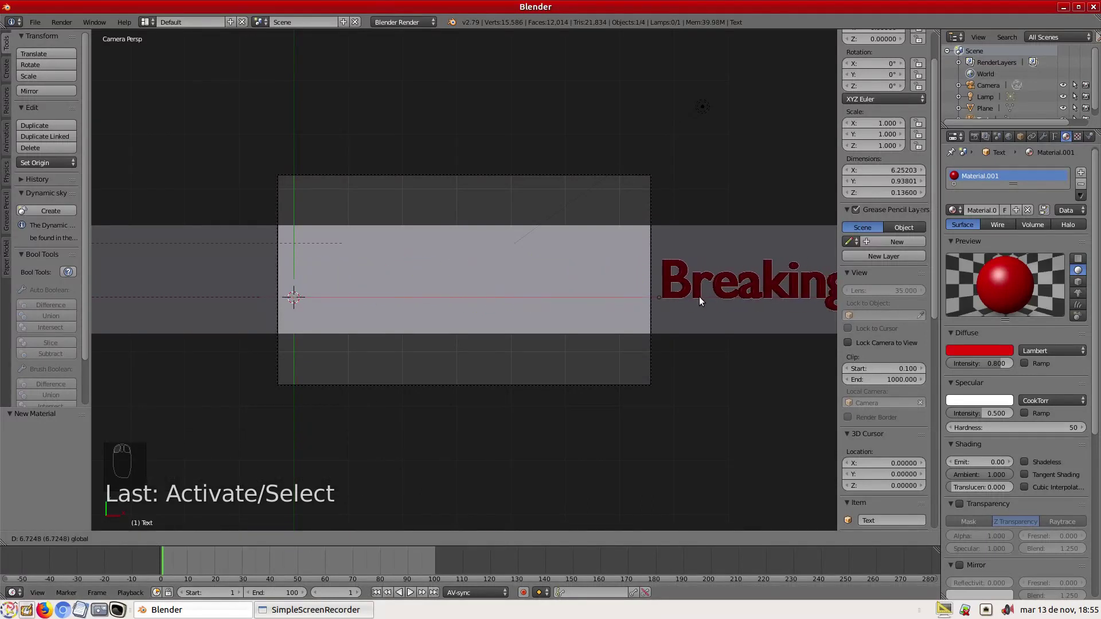
key(i)
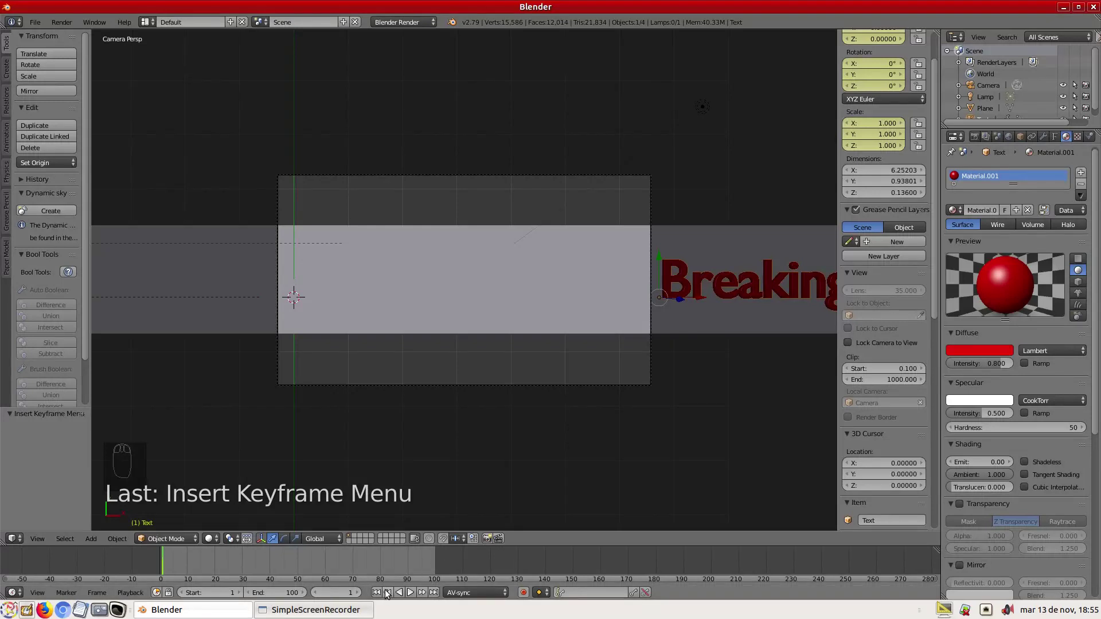
drag(321, 602, 340, 599)
Step: At frame 100 slide the text back to the plane's centre and keyframe it
key(KP_0)
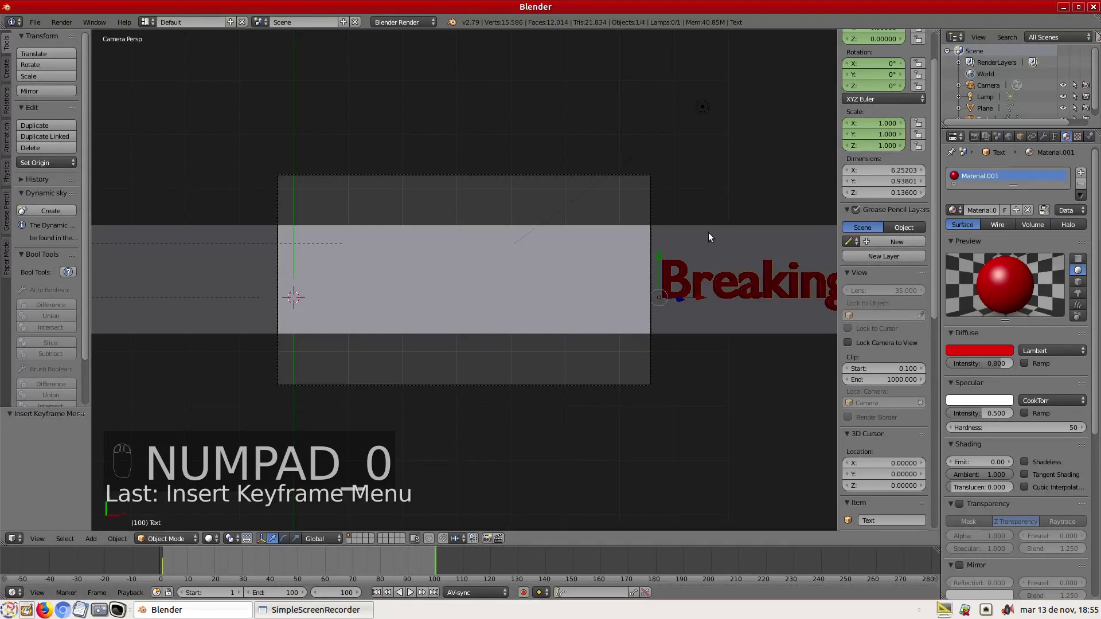
click(655, 302)
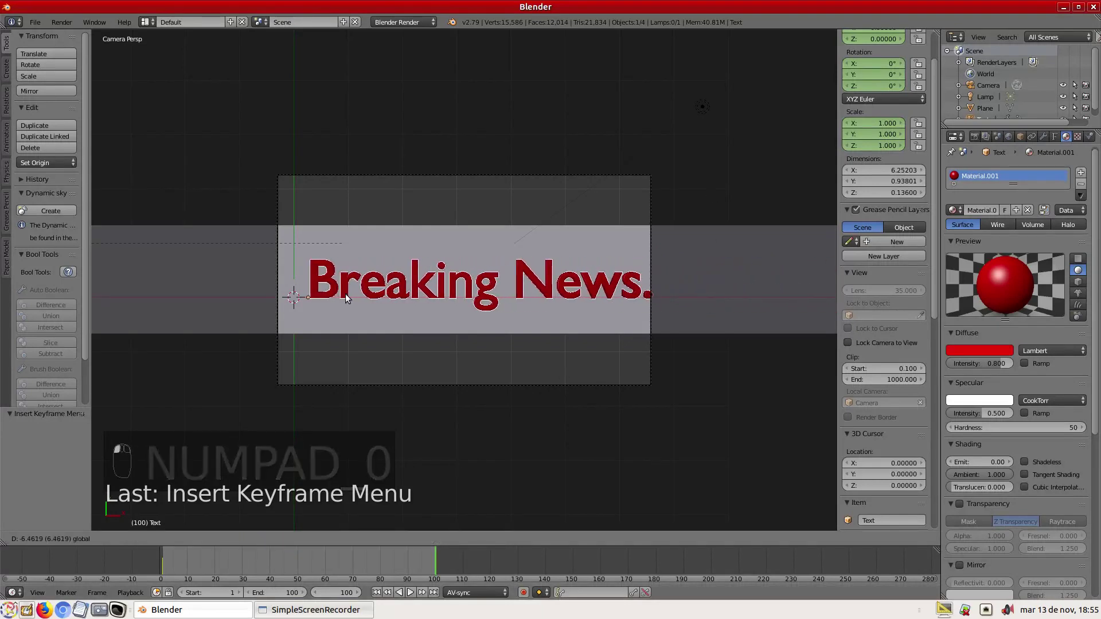
key(i)
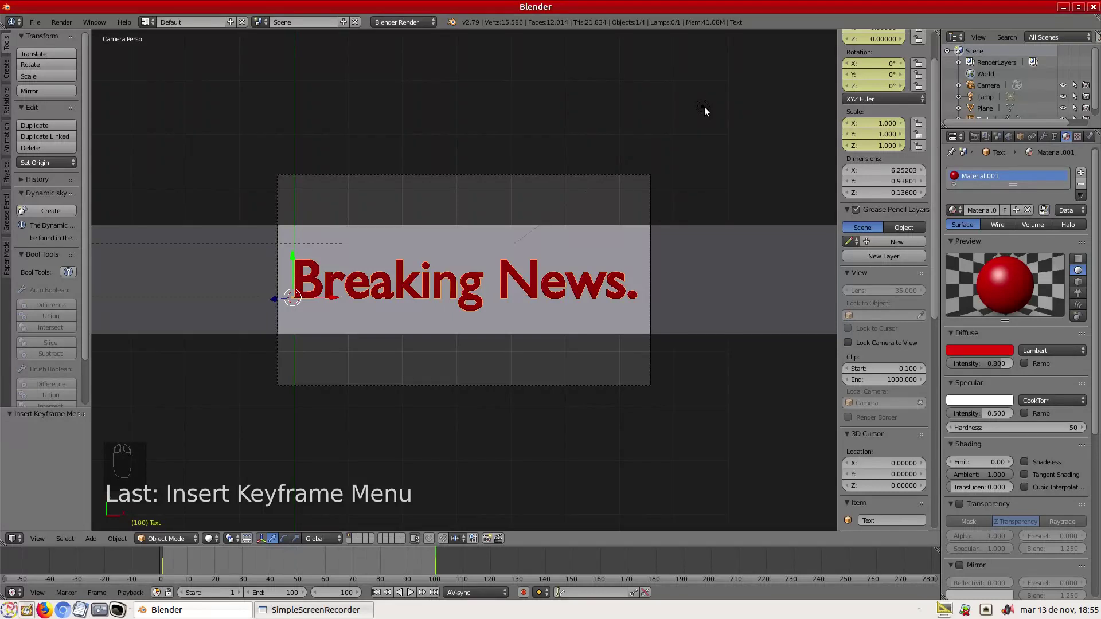
Step: Keyframe the lamp moved over to the left at frame 1
drag(708, 113, 354, 596)
click(378, 596)
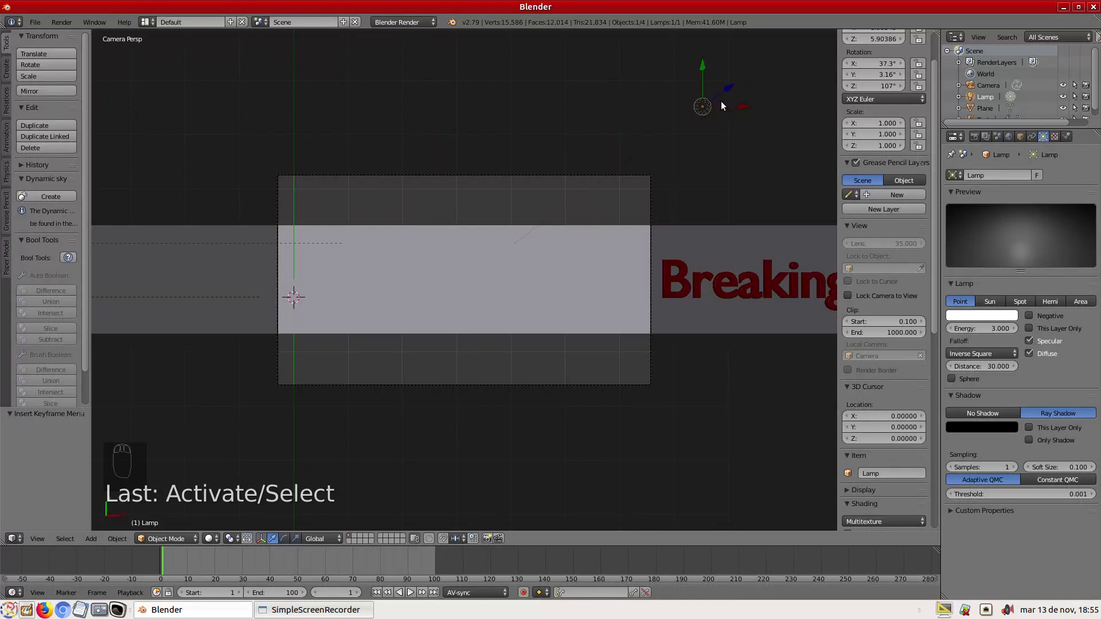
key(g)
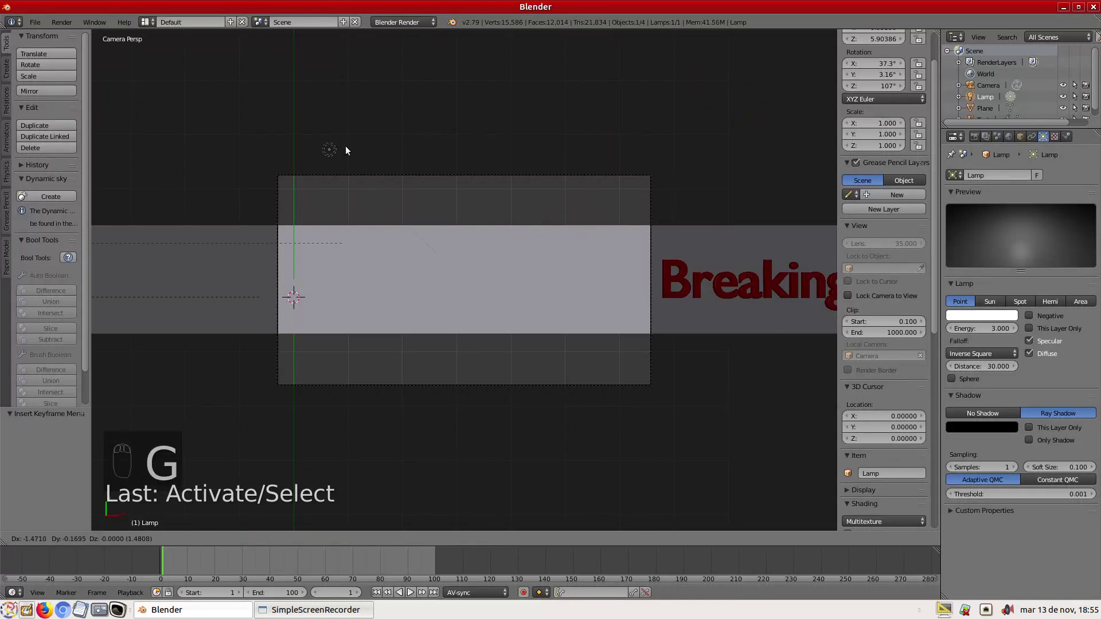
key(i)
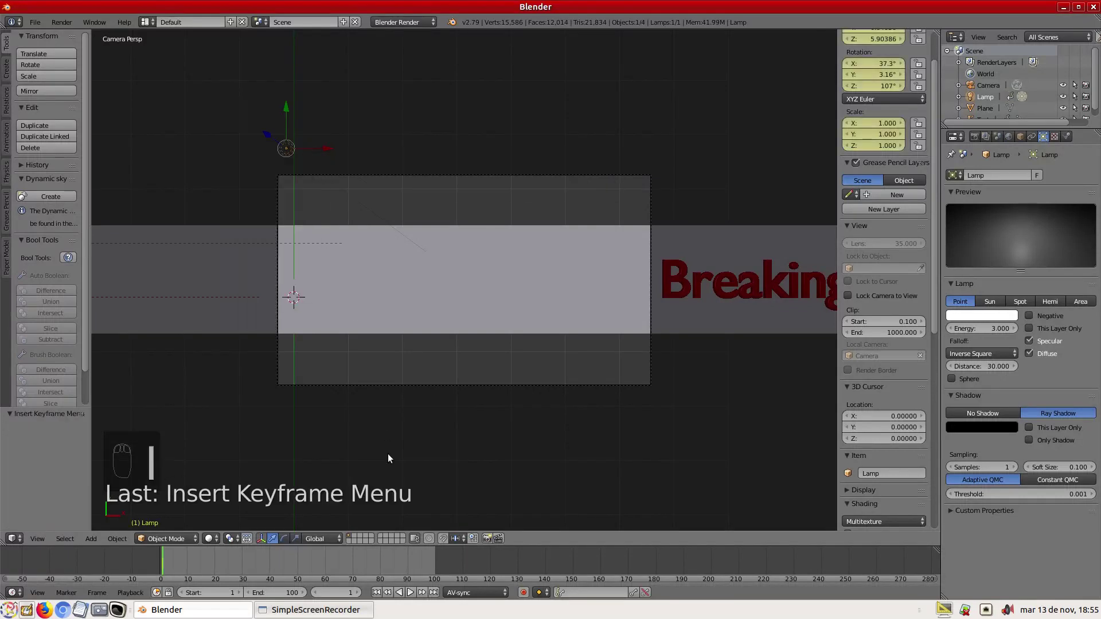
Step: Keyframe the lamp moved to the right at frame 100 and play back the animation
click(436, 596)
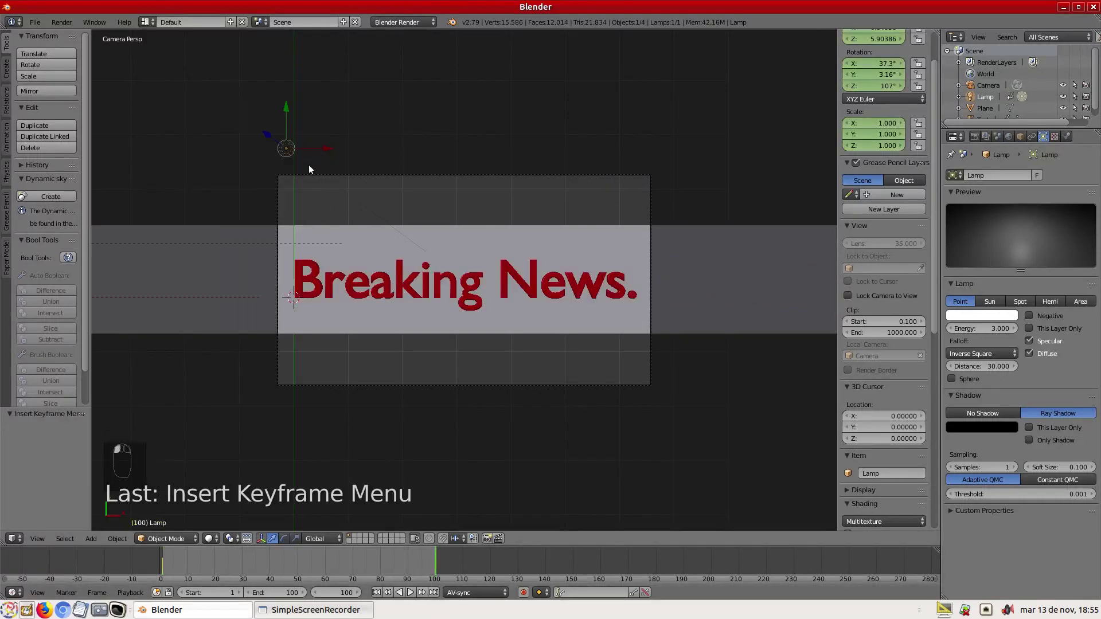
key(g)
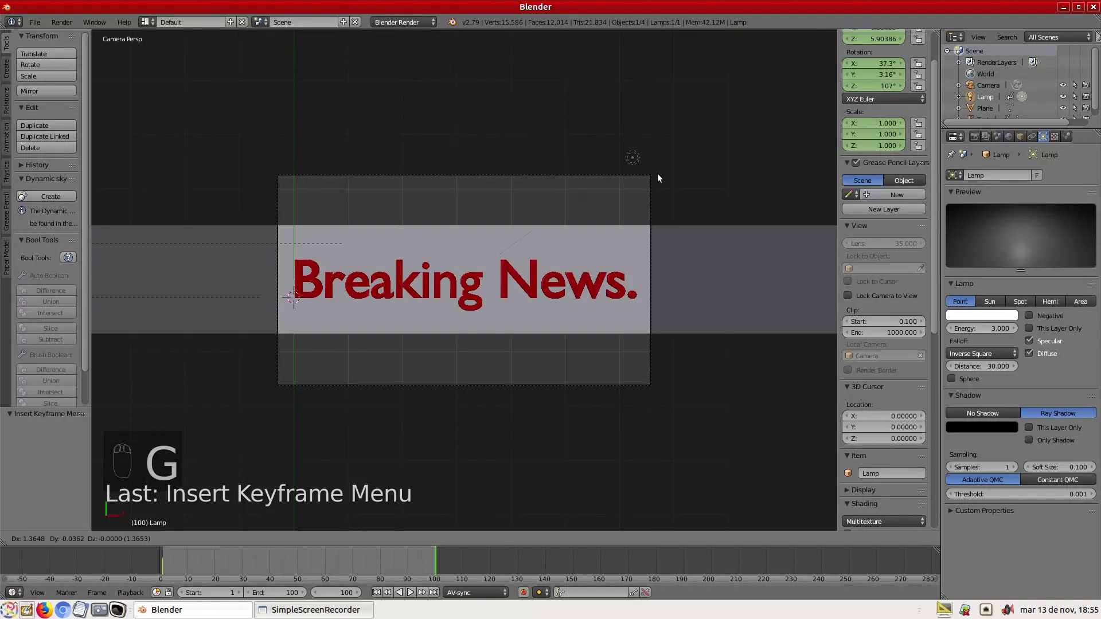
key(i)
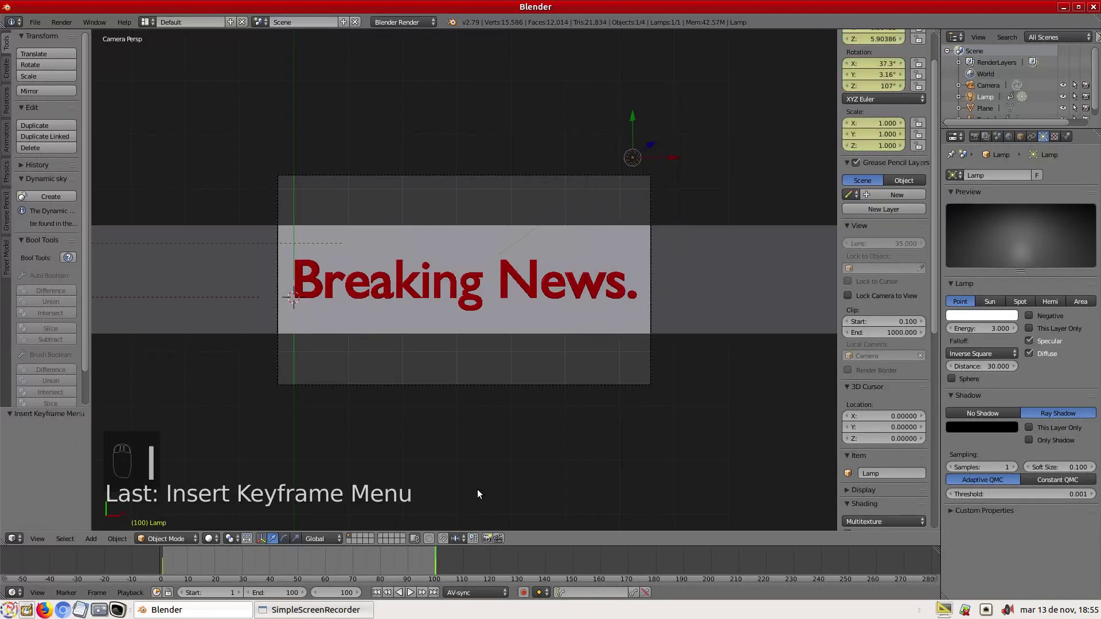
drag(379, 595, 415, 599)
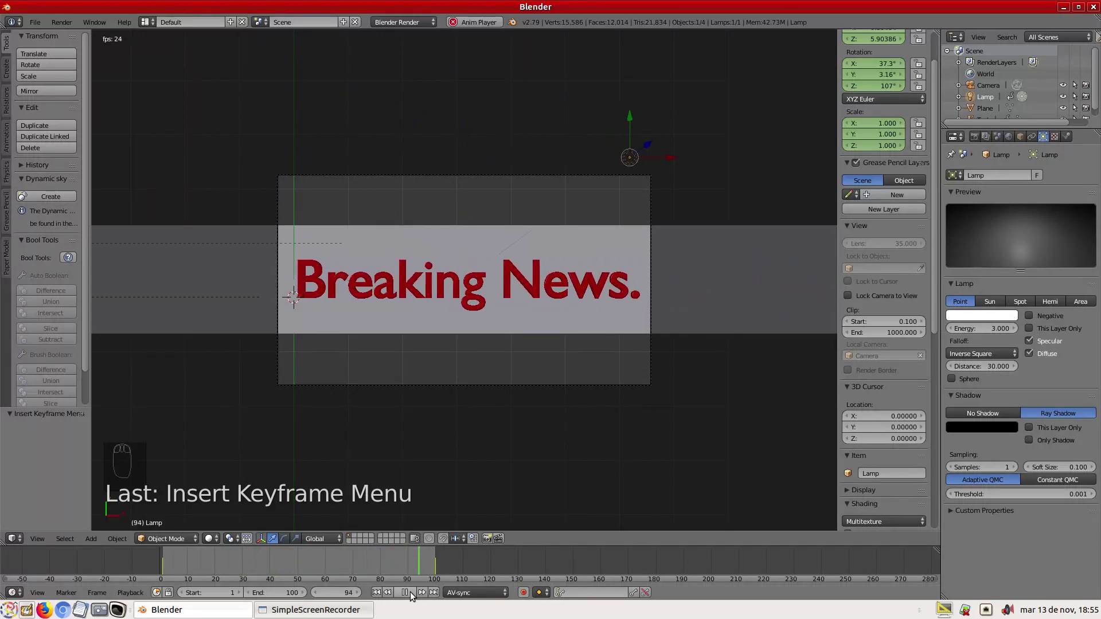
Step: Stop the animation preview before configuring the render output
click(415, 599)
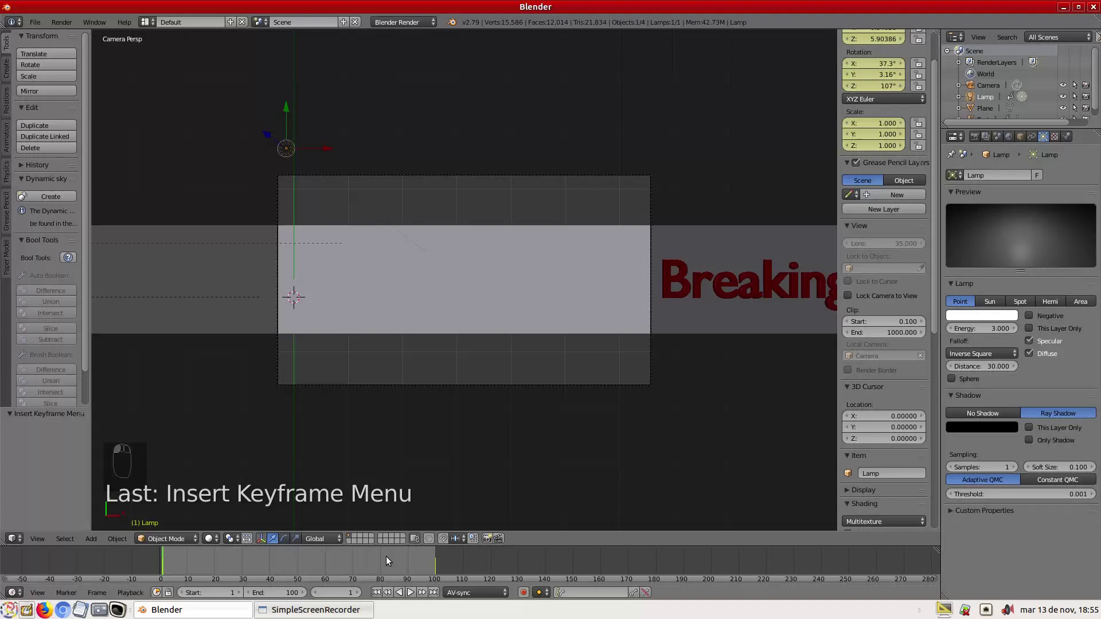
click(396, 561)
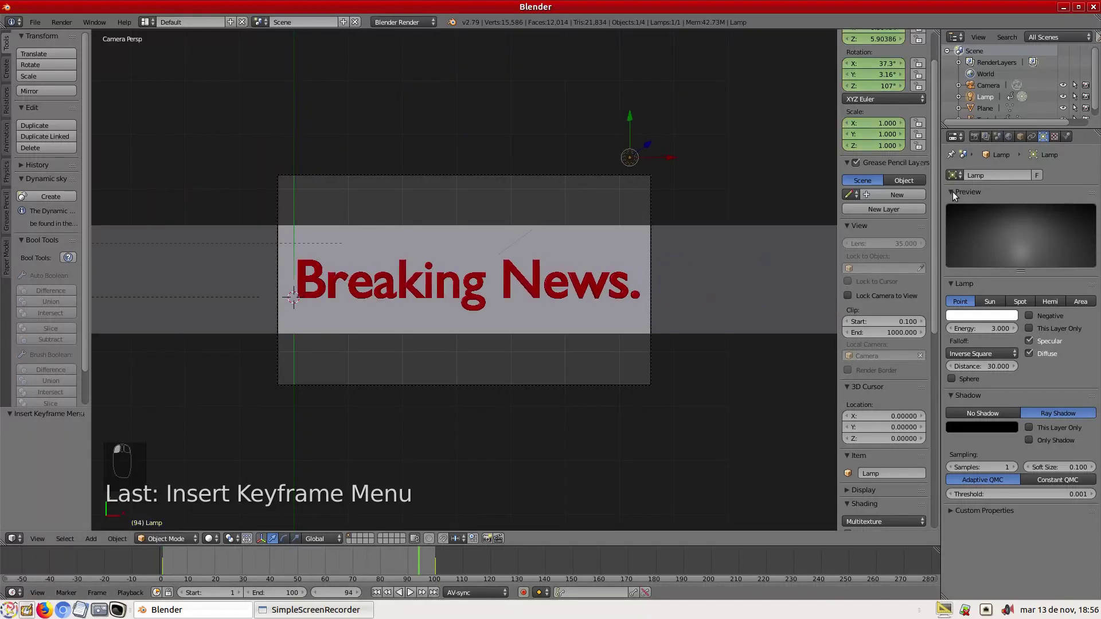
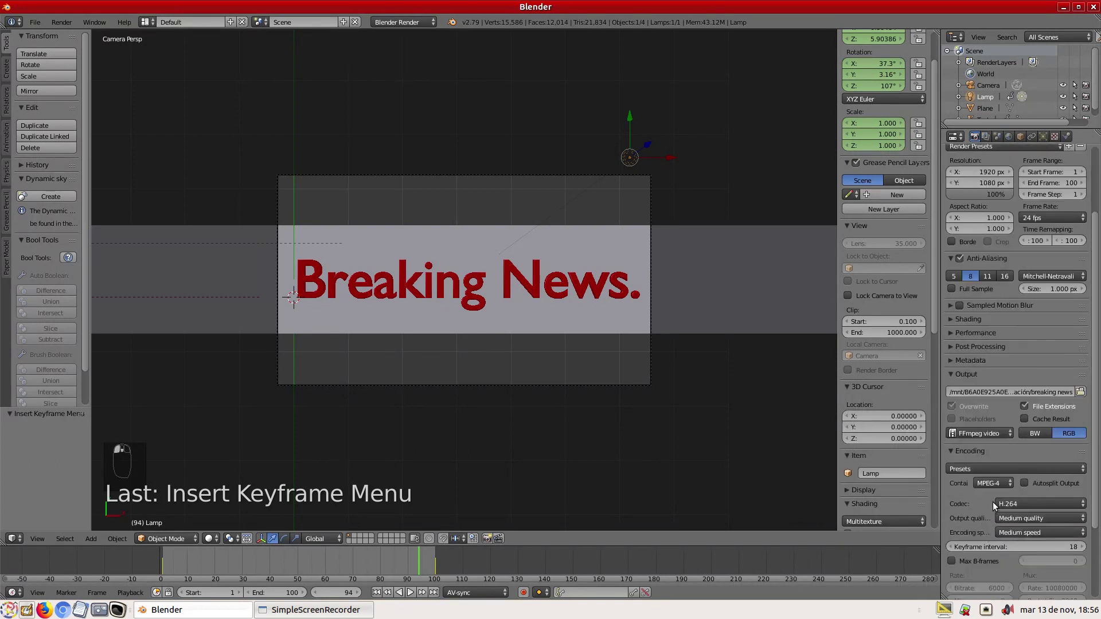
Step: Confirm FFmpeg video output and scroll the Render panel up to start rendering the animation
drag(1004, 485, 1002, 435)
click(1002, 435)
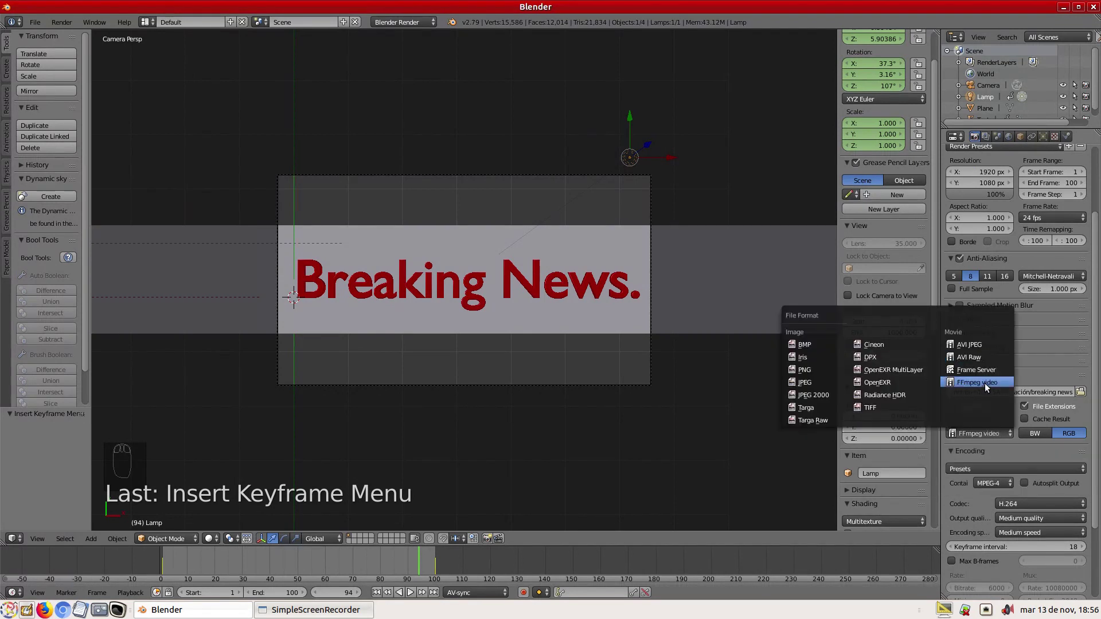
scroll(up, 3)
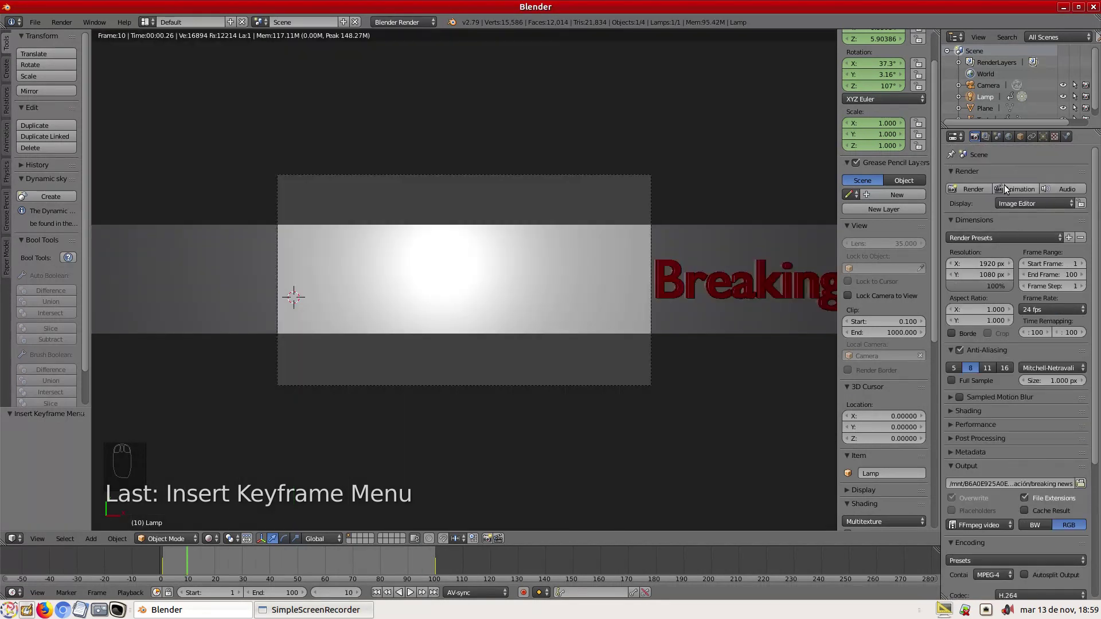